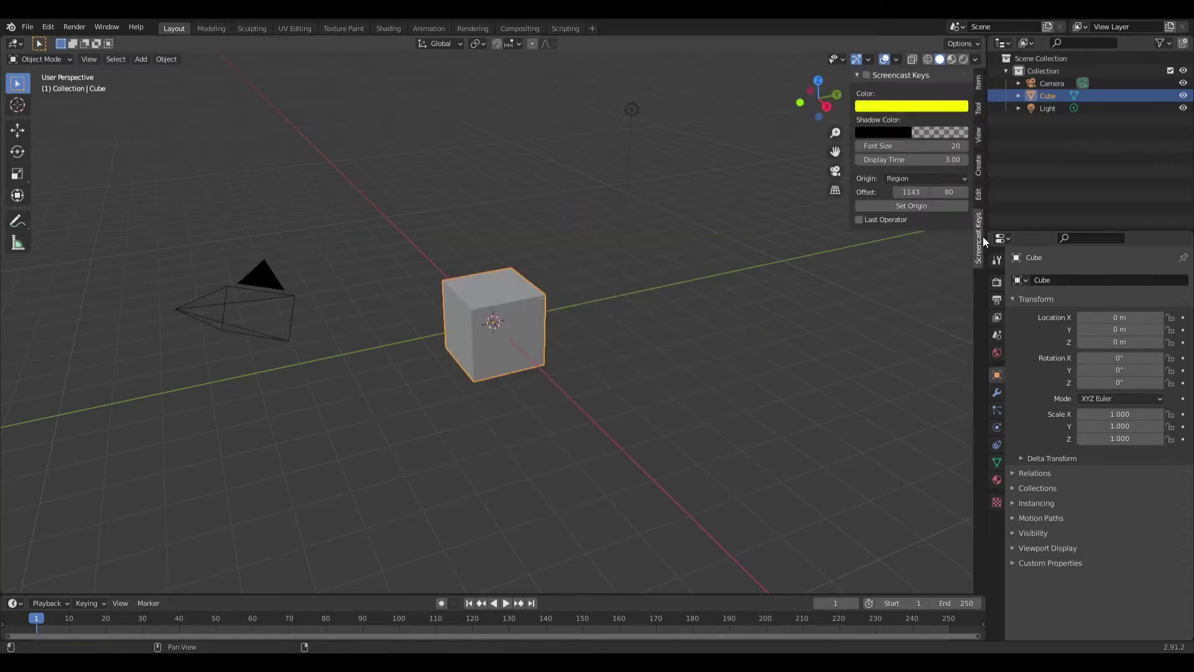
- Delete the default cube and add a UV sphere at the origin in its place
key(n)
click(505, 340)
right_click(504, 340)
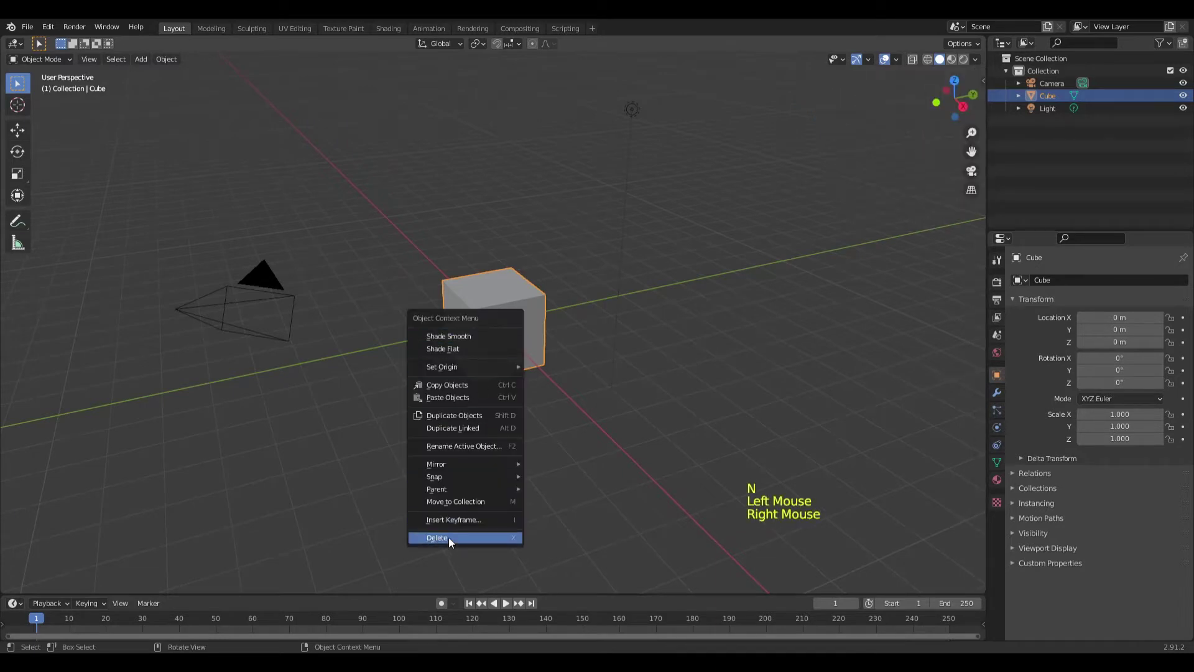
key(shift+a)
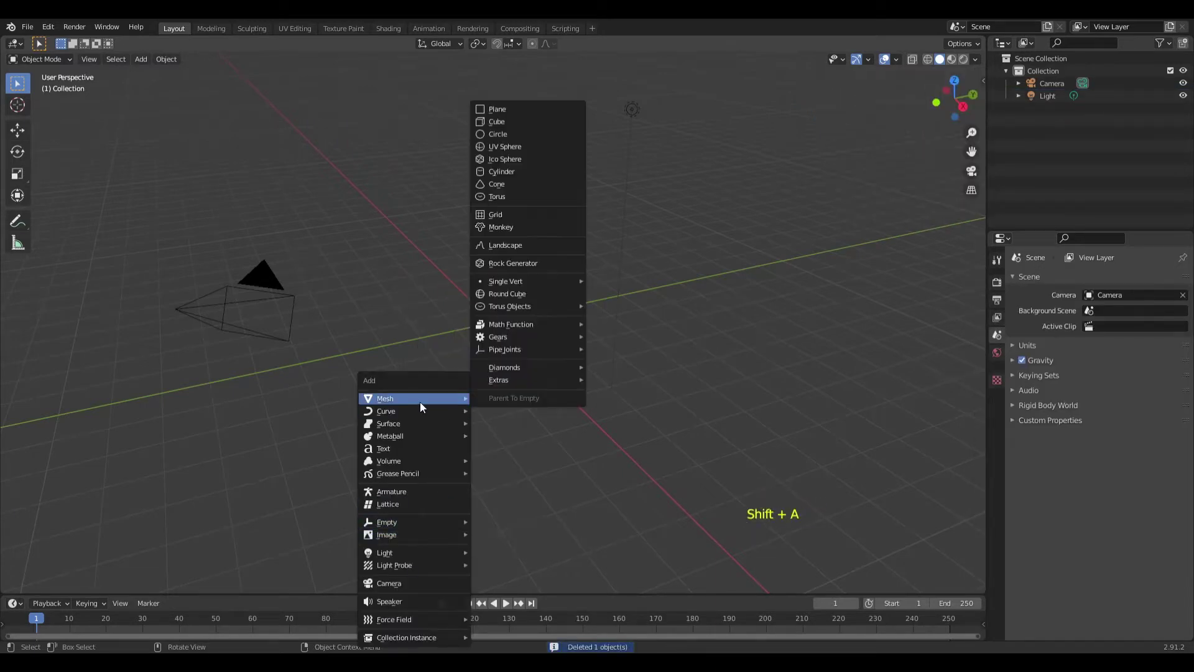
right_click(513, 332)
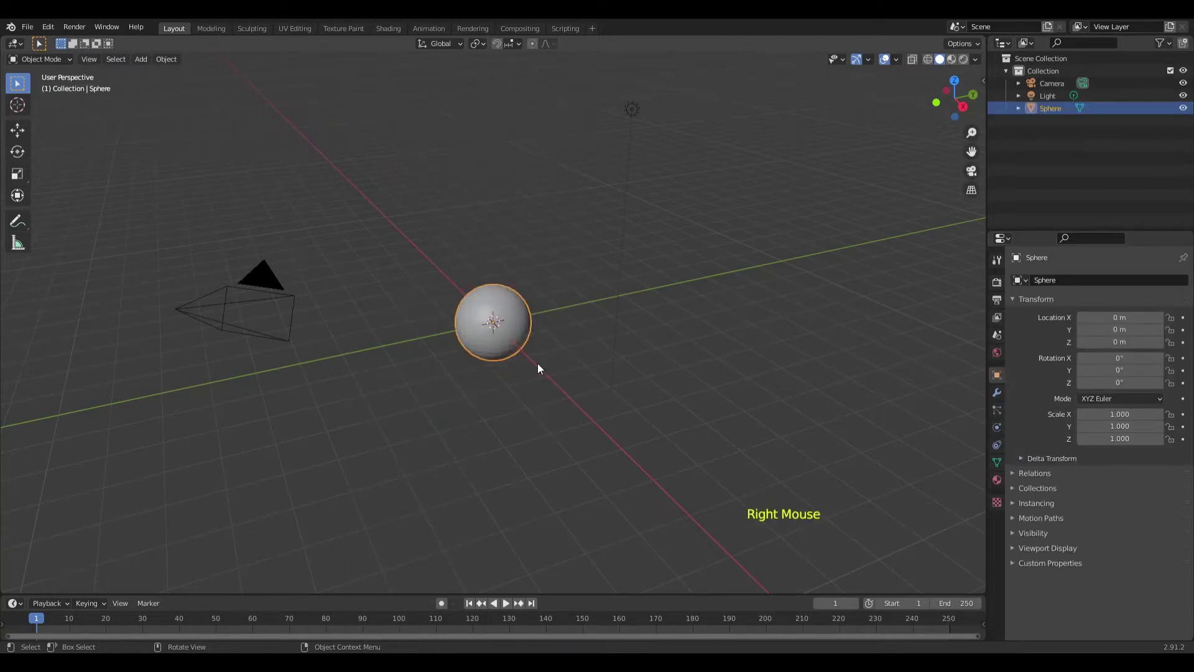
- Add a plane rotated 90° on X, pushed back on Y and scaled about 8.8, viewed from the front
key(shift+a)
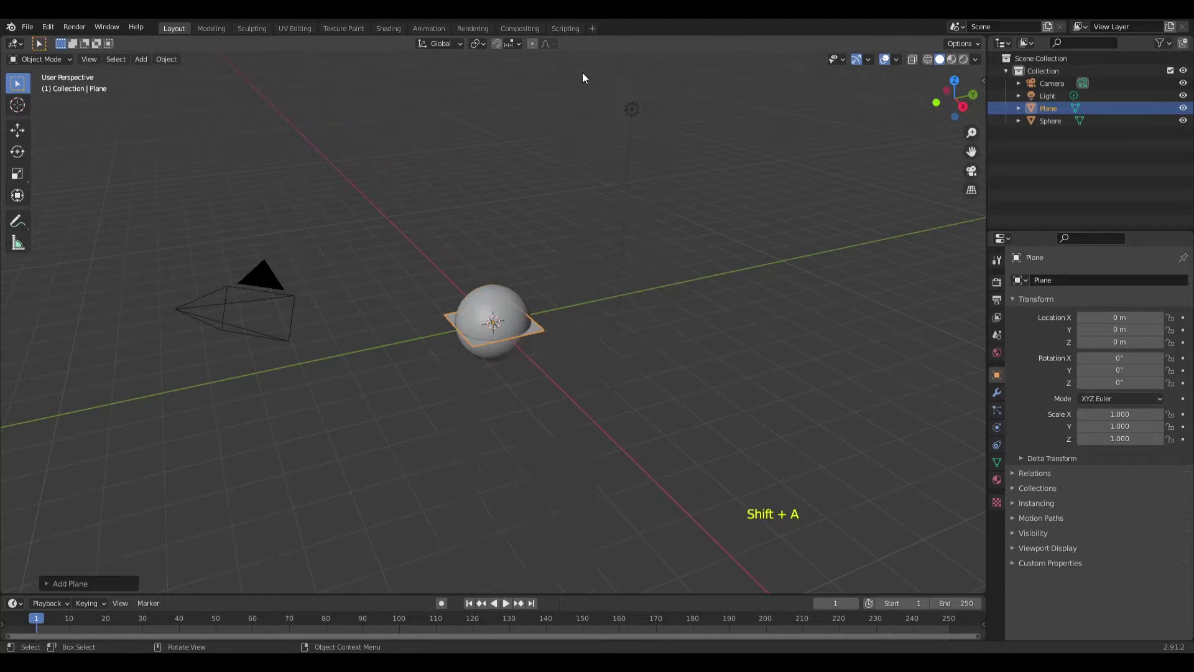
key(r)
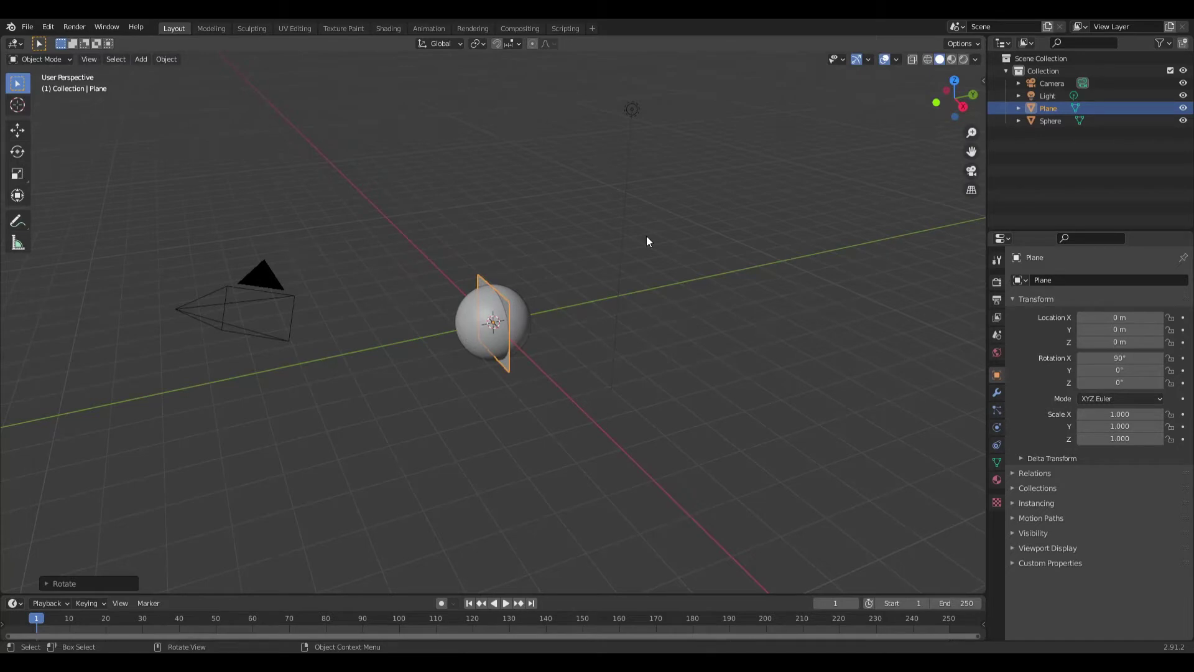
key(g)
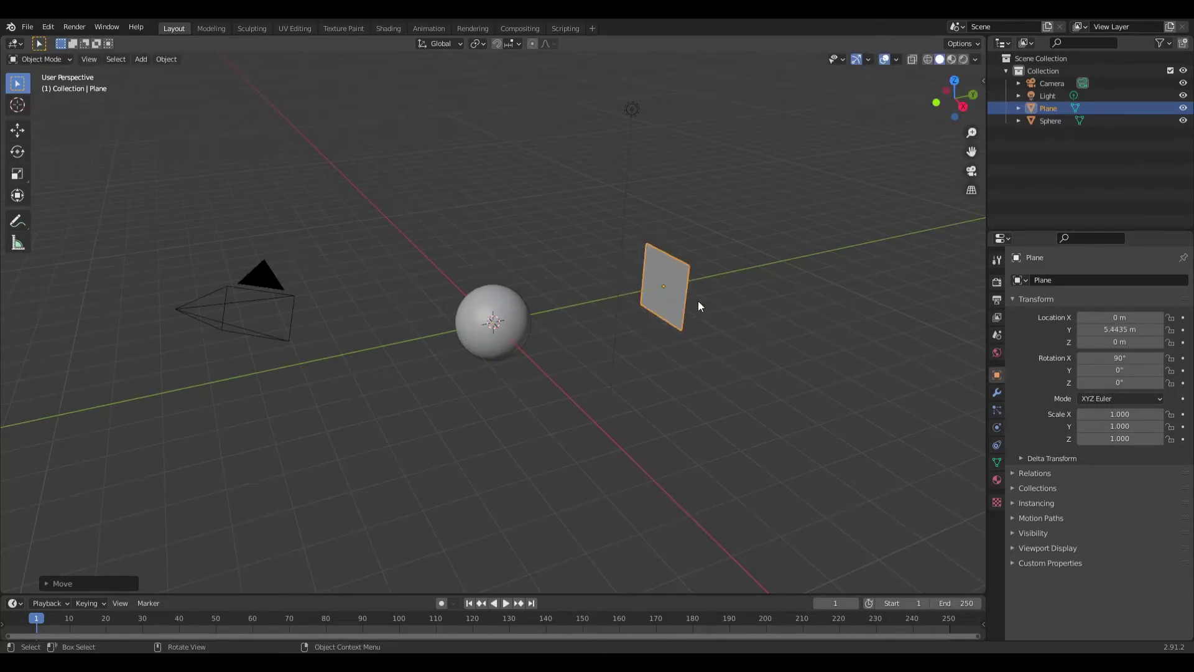
key(s)
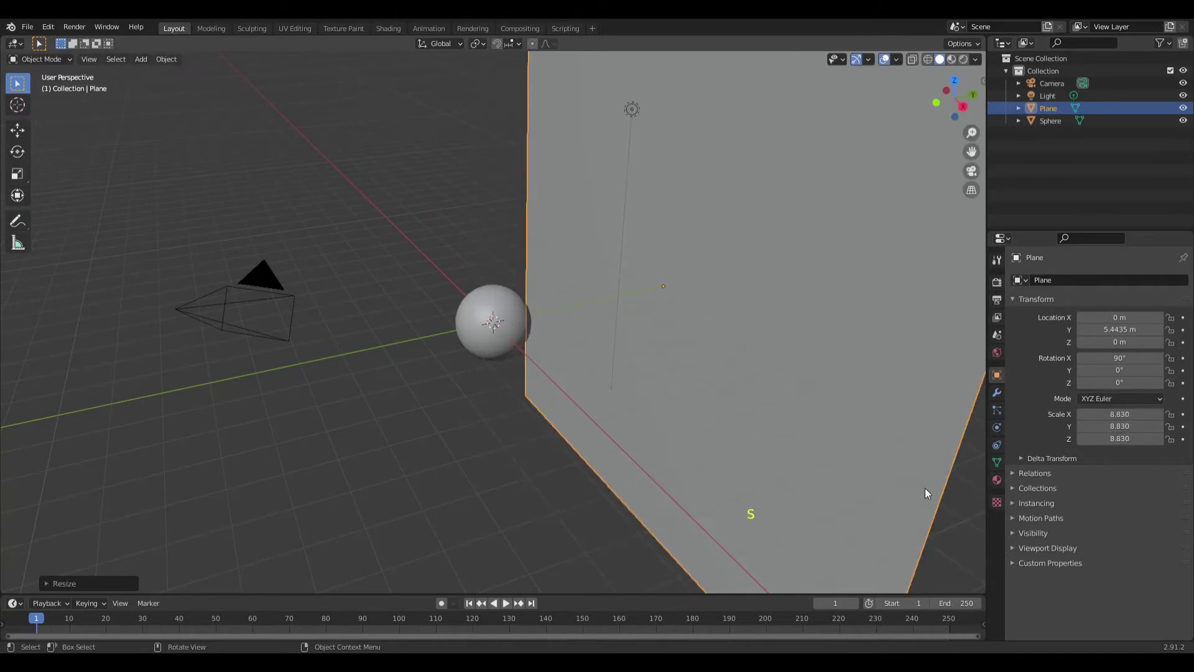
key(KP_1)
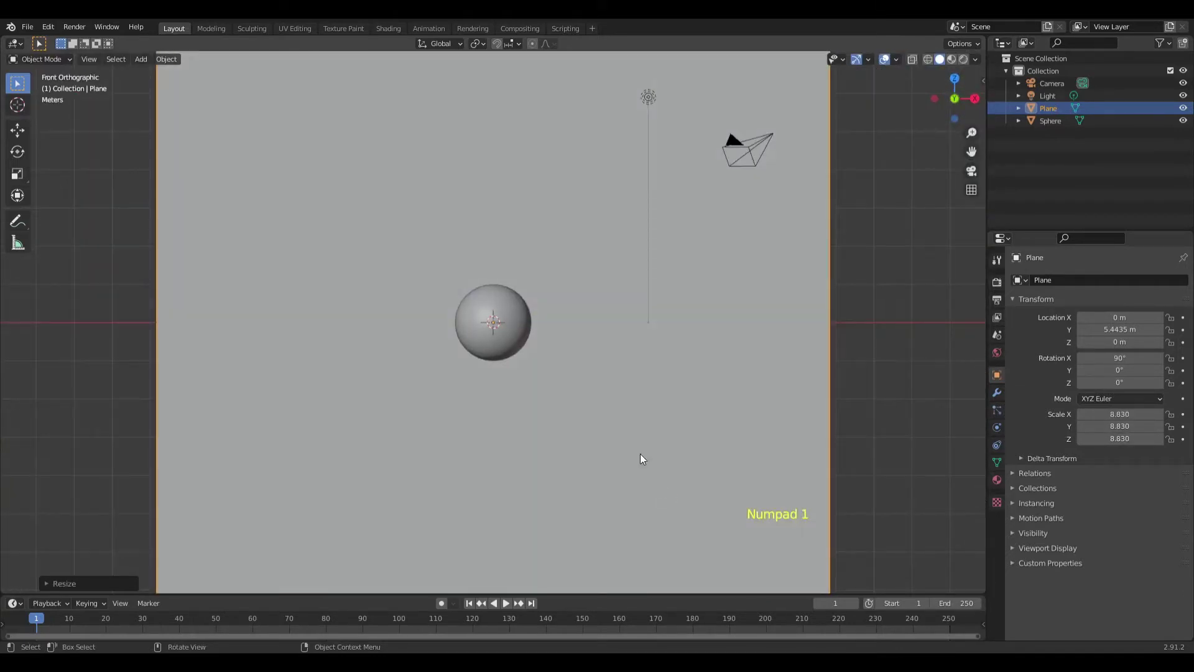
- Select the sphere and lower the timeline End frame to 30
click(497, 343)
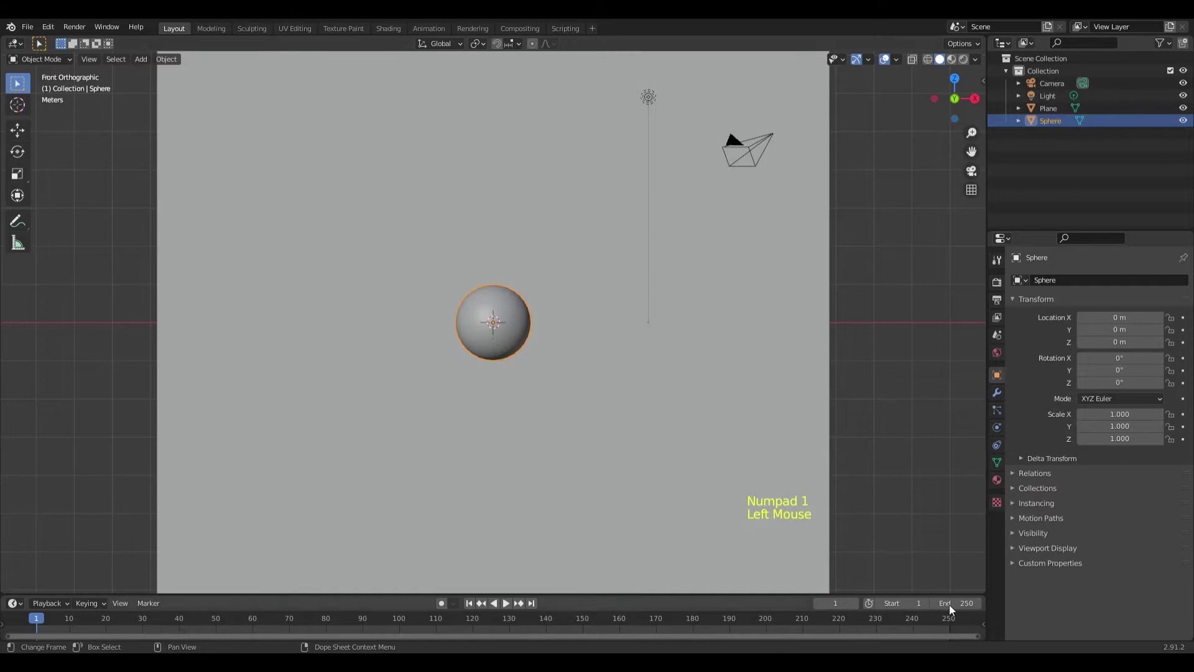
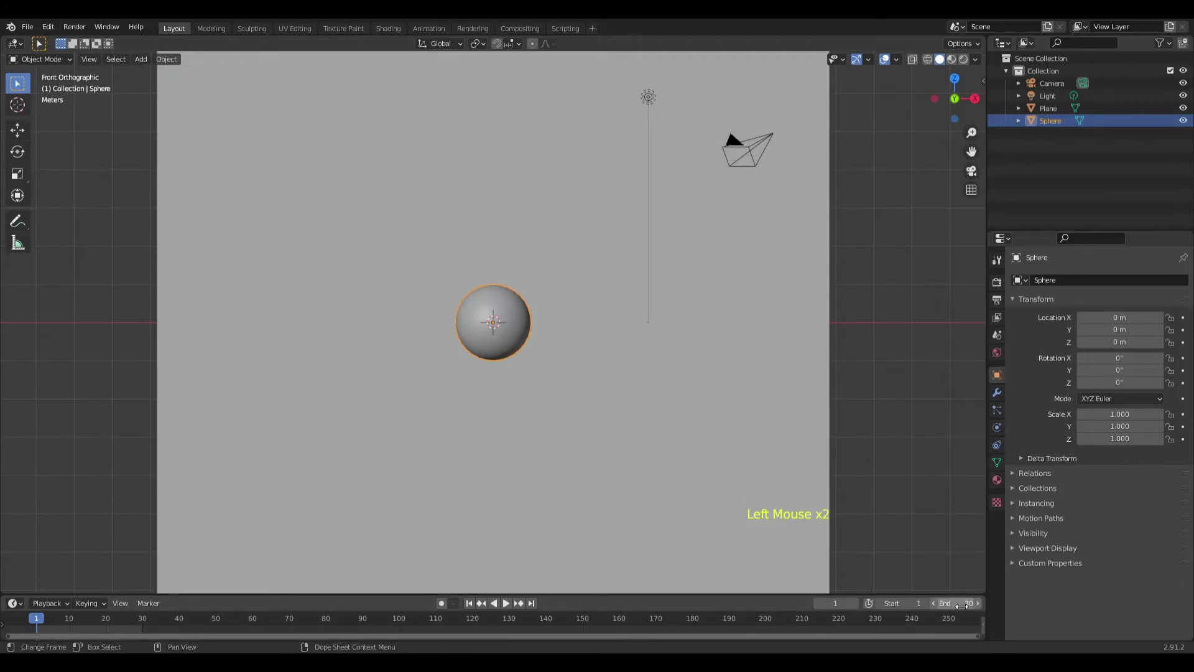
click(1005, 483)
click(1187, 279)
click(1128, 333)
click(790, 245)
click(1189, 279)
- Give the plane a red Base Color, switch the viewport to Material Preview, and reselect the sphere
click(1127, 338)
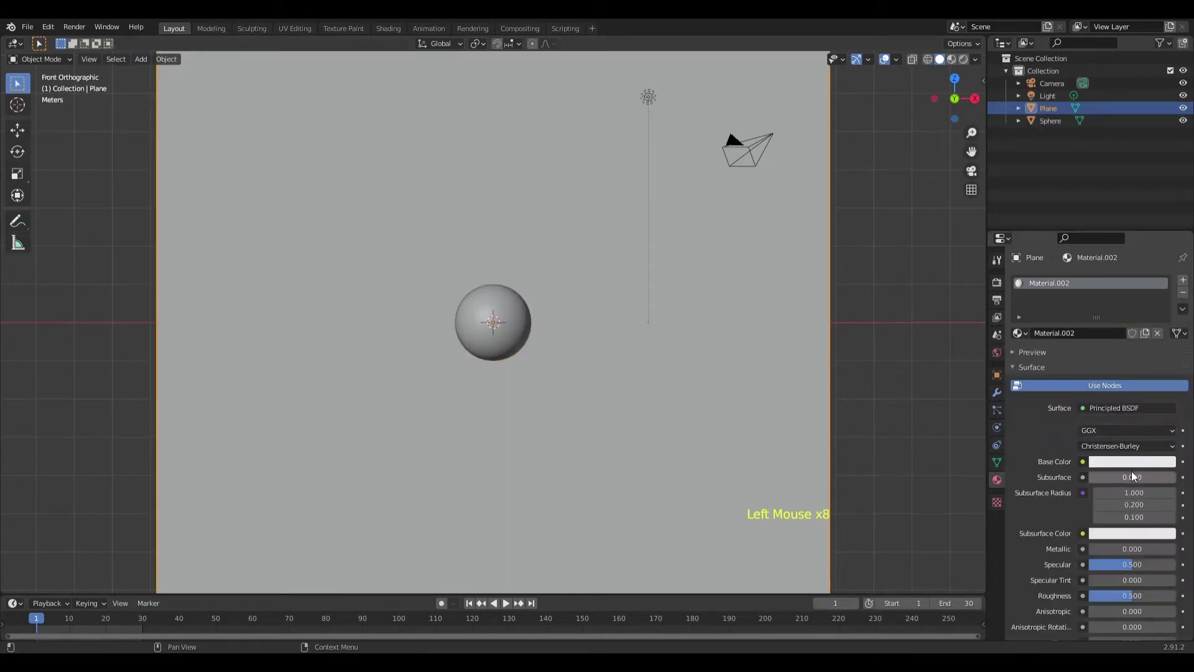
click(1121, 464)
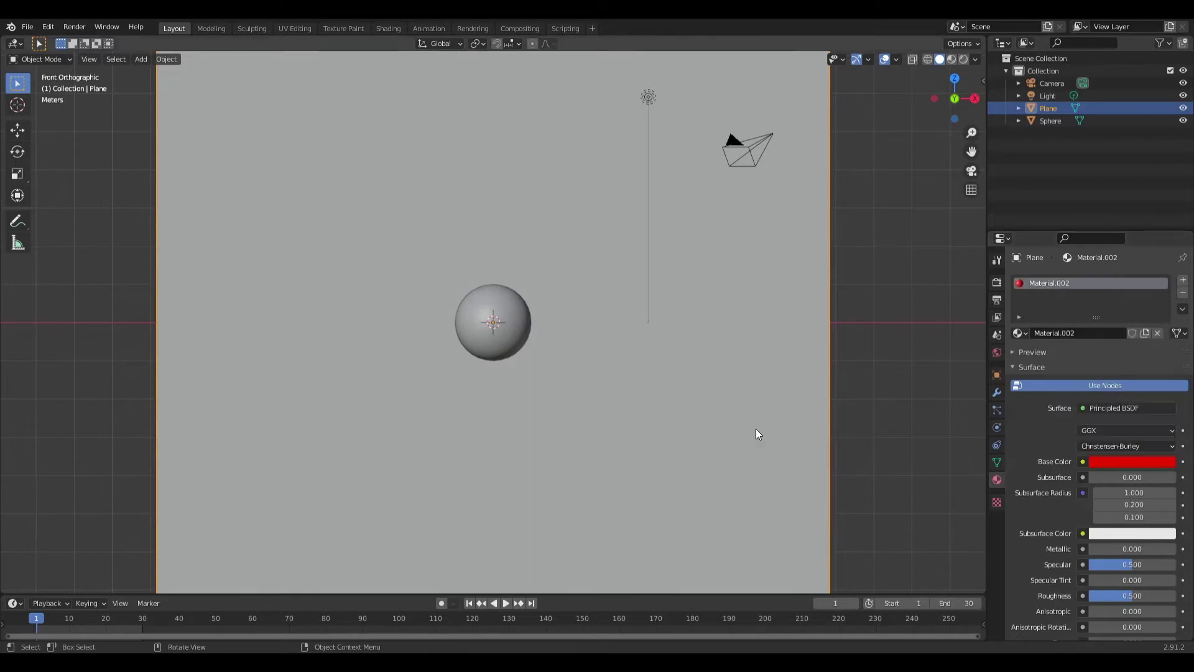
click(968, 61)
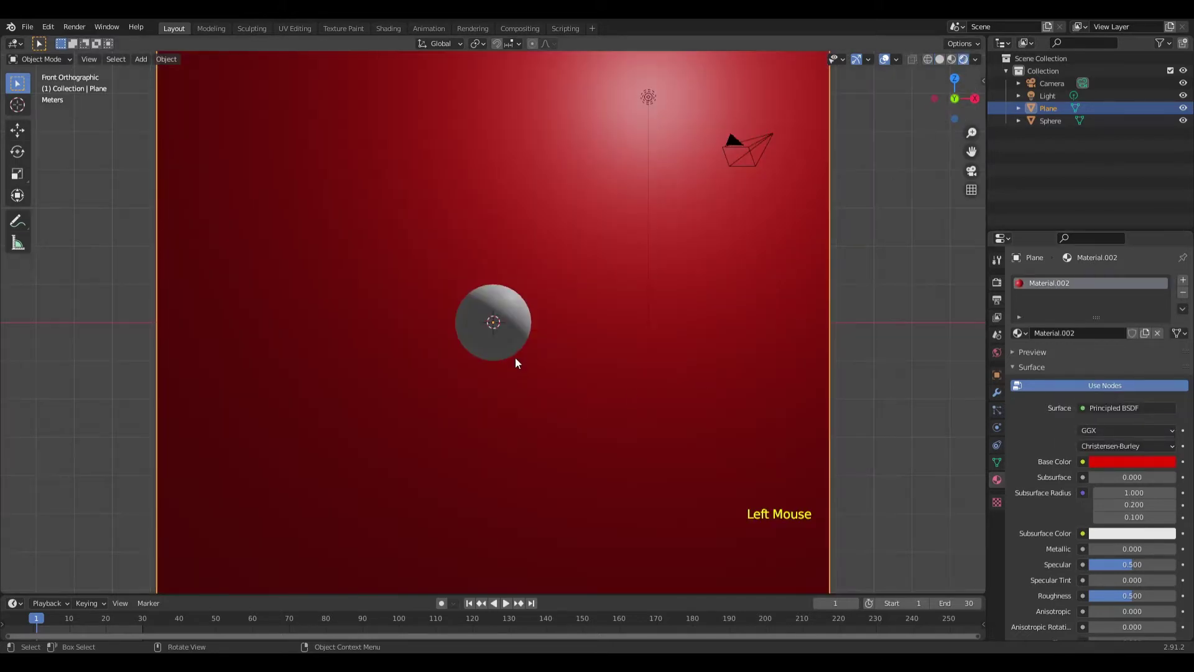
click(519, 355)
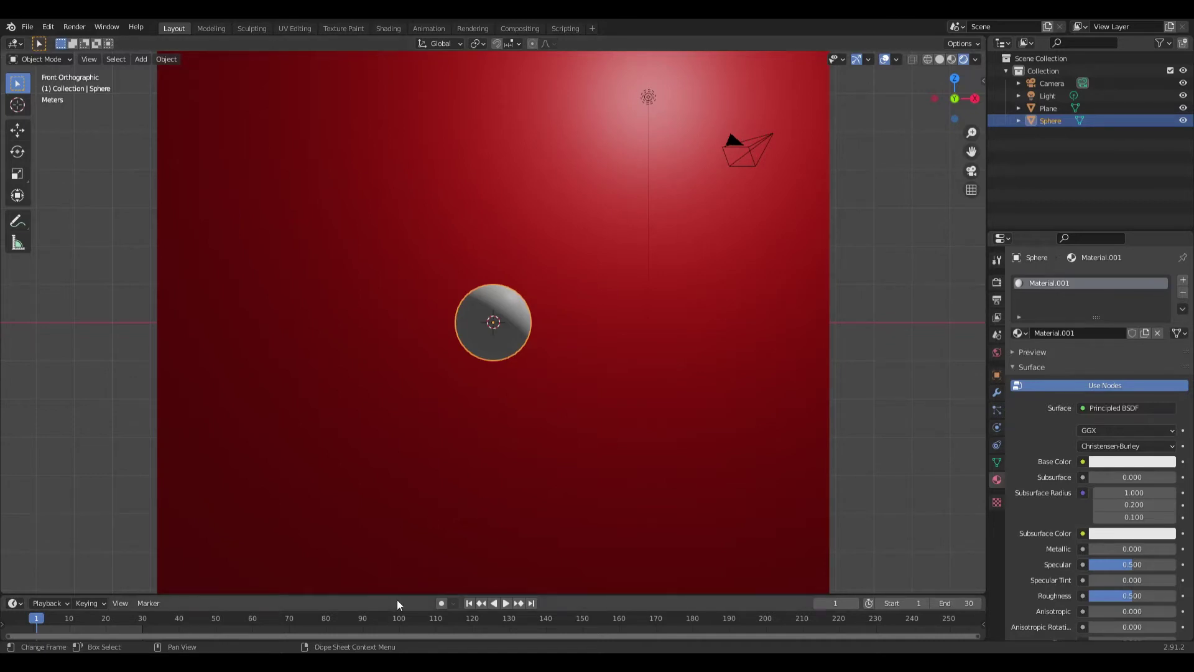
- At frame 1 move the sphere left of the backdrop along X and keyframe its location
key(g)
key(x)
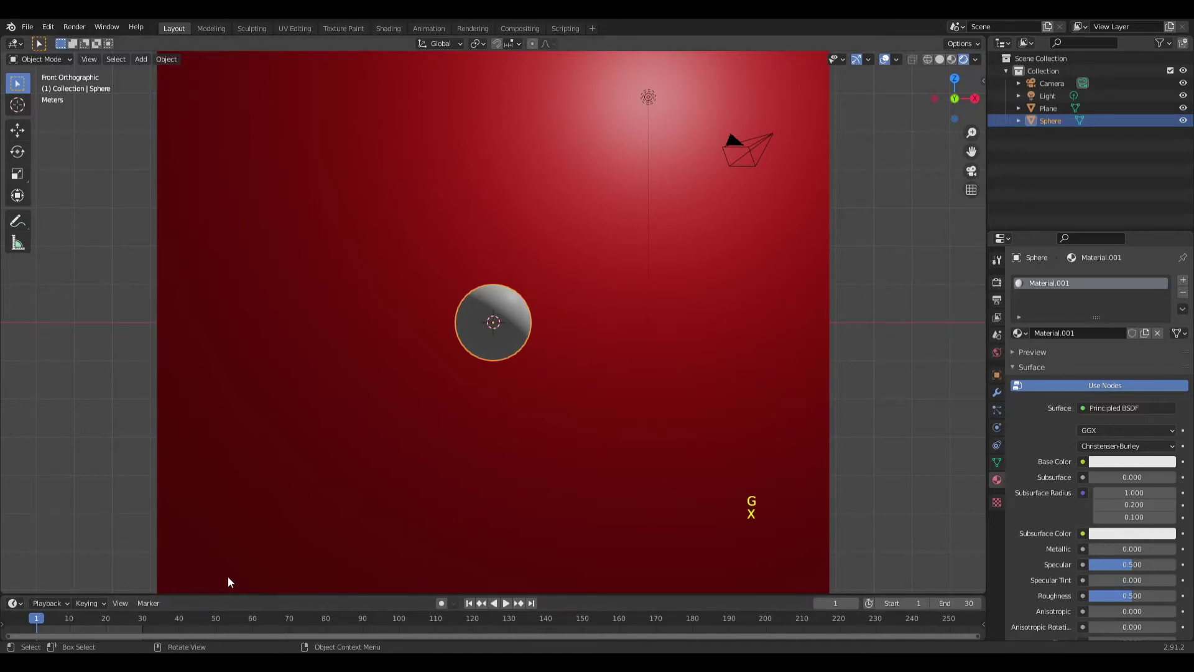
key(g)
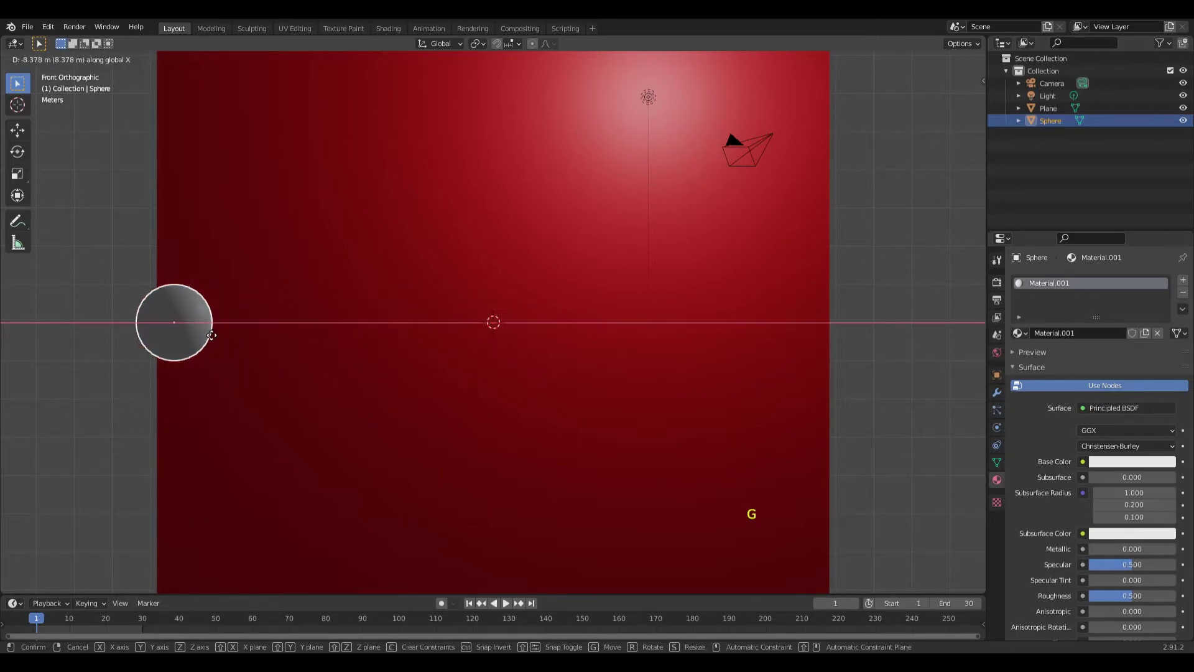
key(i)
click(43, 622)
click(56, 624)
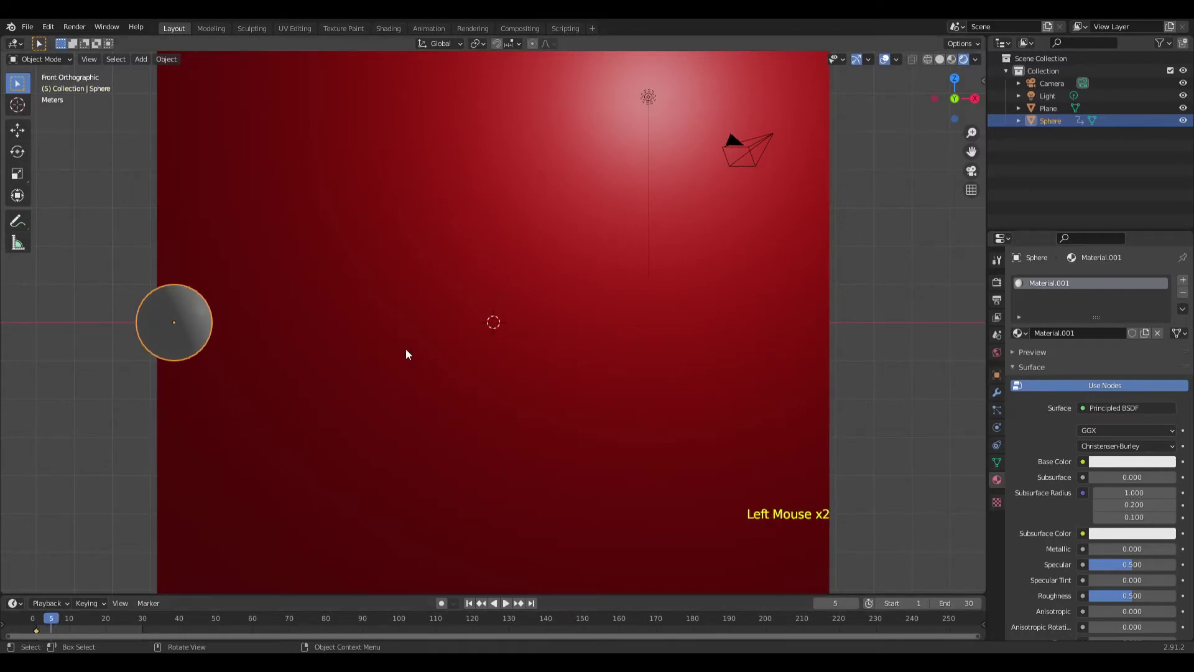
- At frame 5 move the sphere to the backdrop's right edge, keyframe it, play back, and stop on frame 3
key(g)
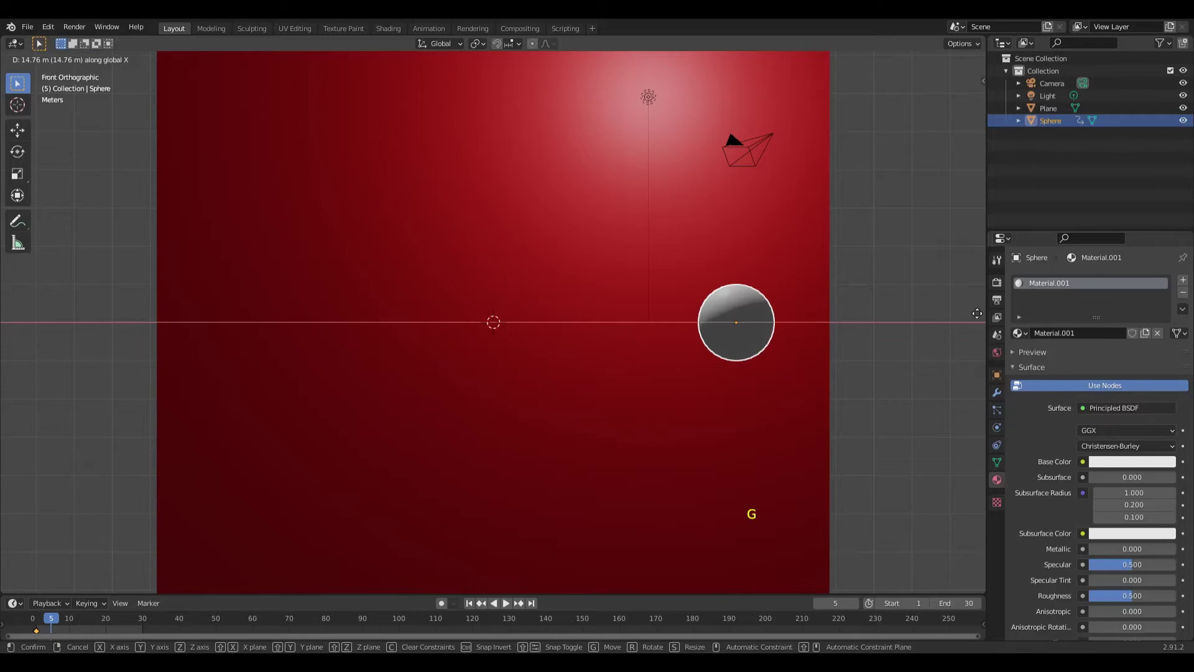
key(i)
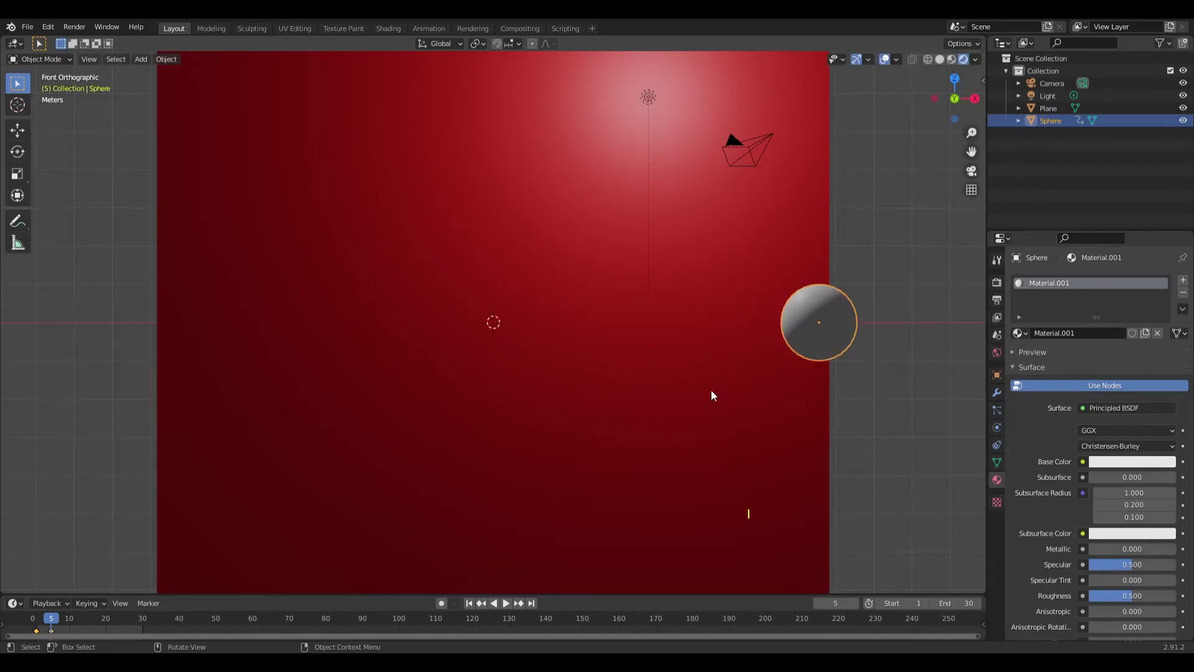
click(508, 606)
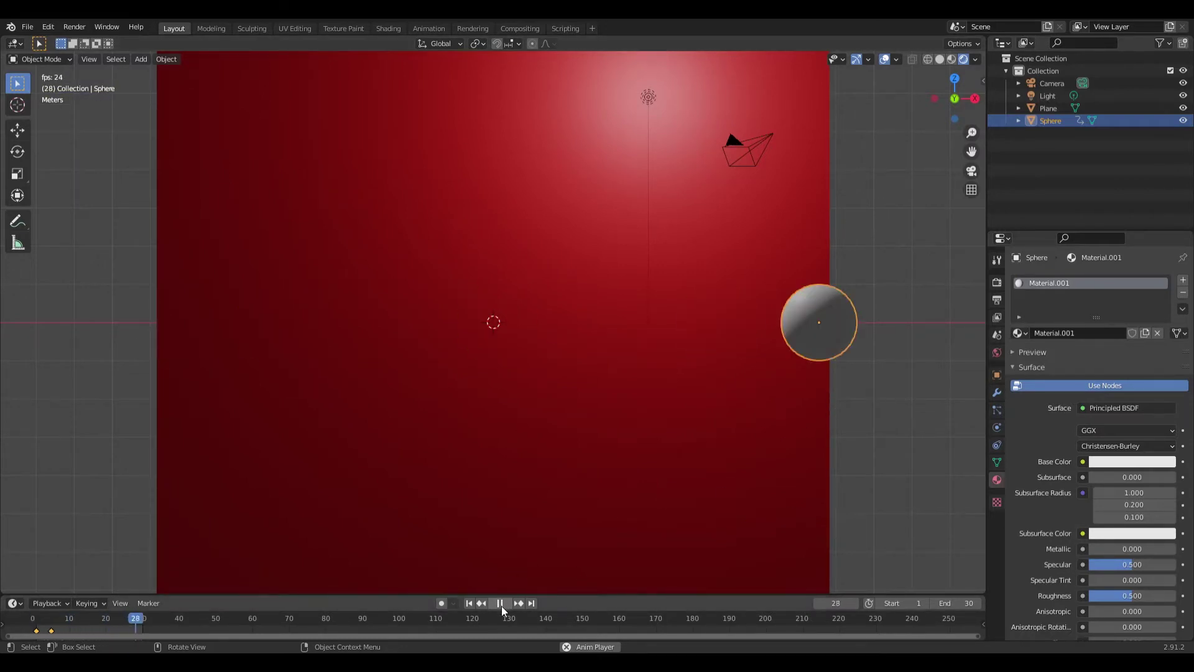
click(506, 608)
click(78, 620)
click(47, 628)
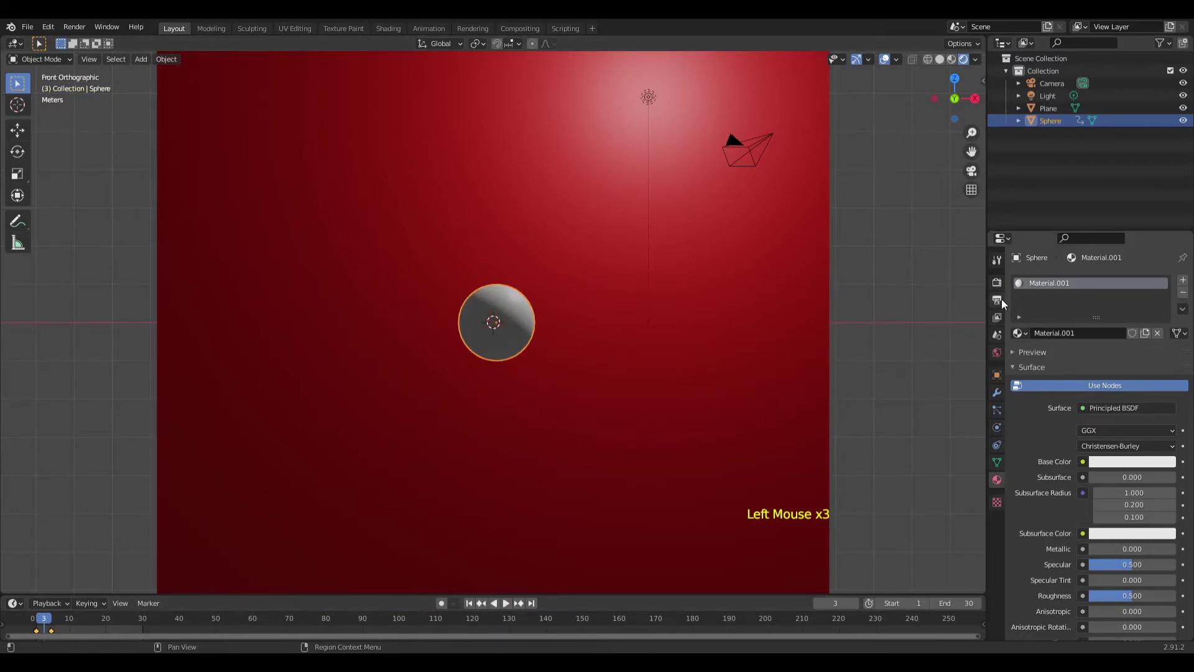
- Enable Eevee Motion Blur in Render Properties and render frame 3 through the camera
click(1006, 284)
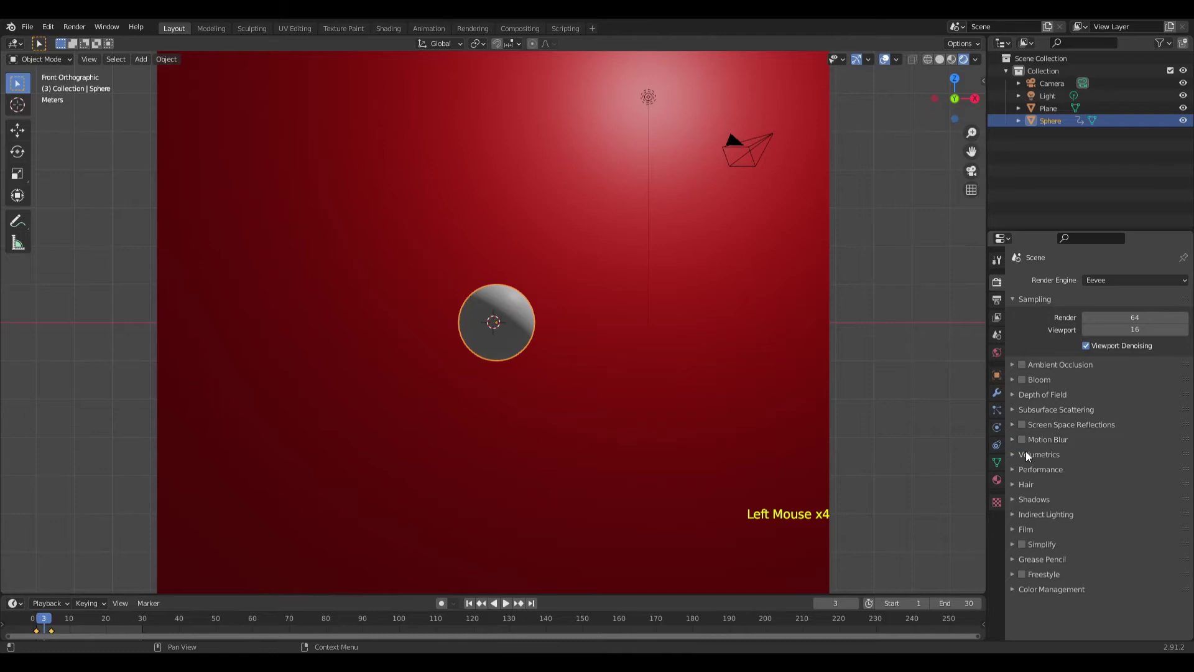
click(1022, 438)
click(1023, 445)
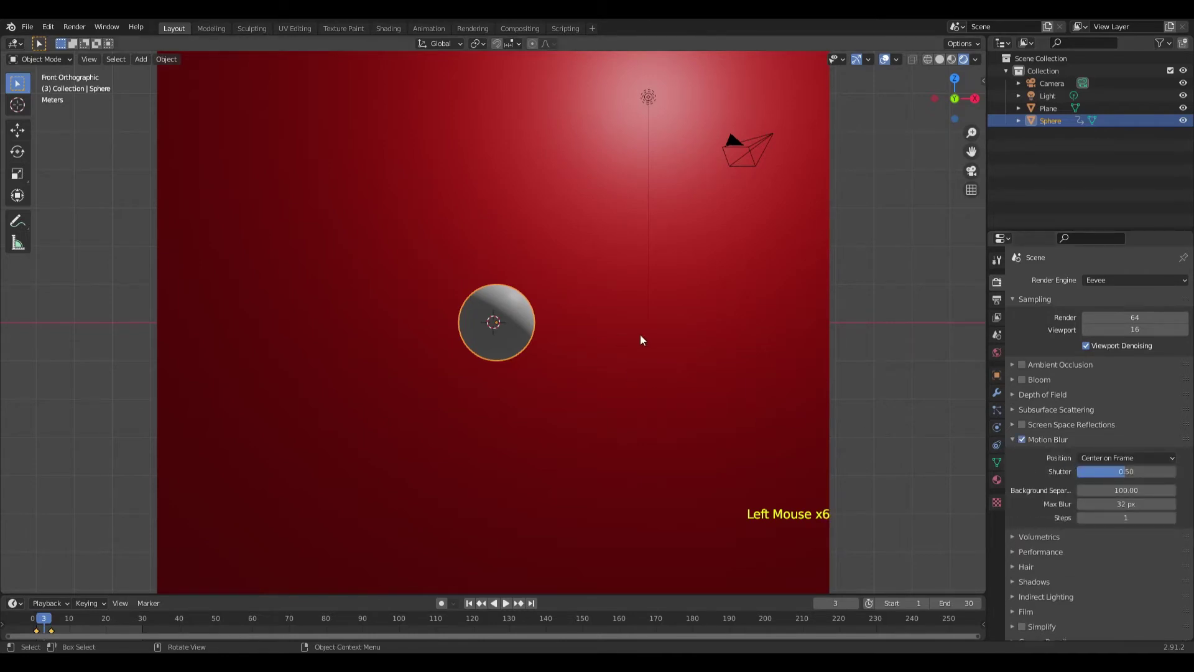
key(ctrl+alt+KP_0)
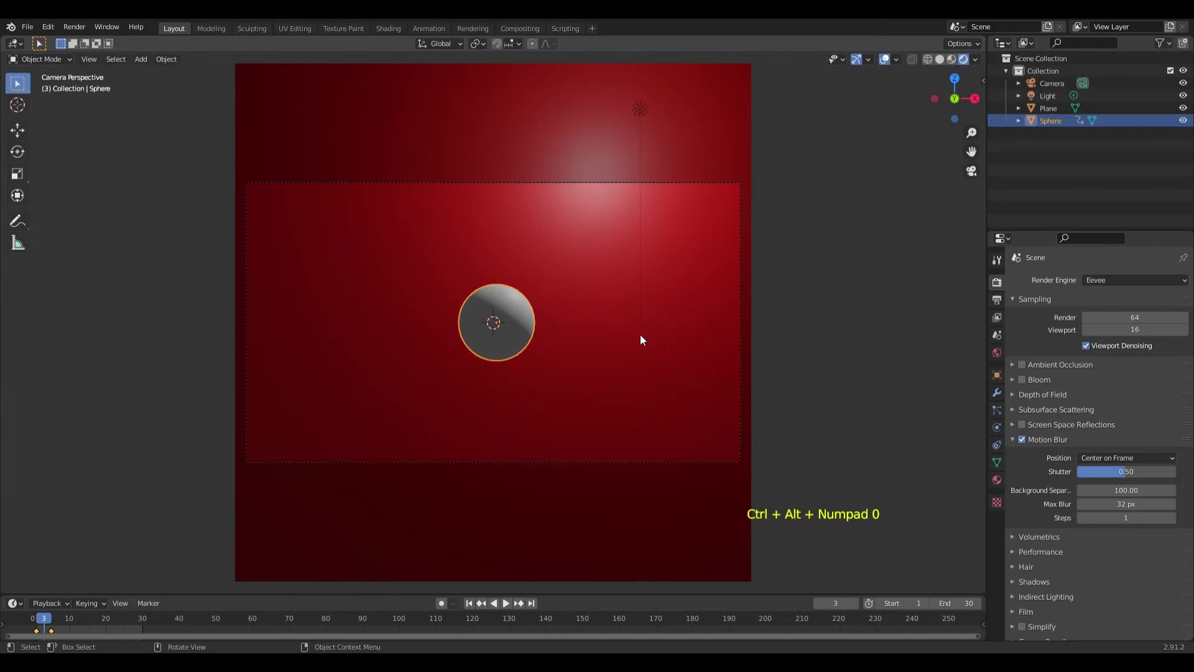
click(75, 32)
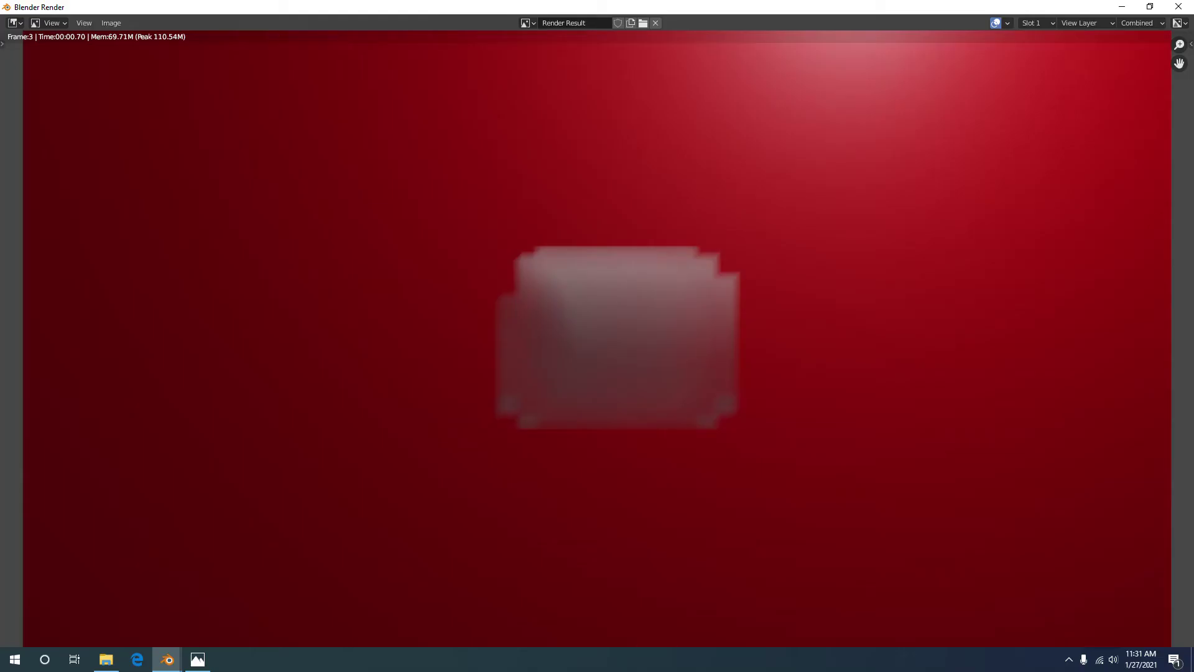
- Re-render the frame with Max Blur 256 px, then again with Steps 6, closing each result
click(345, 238)
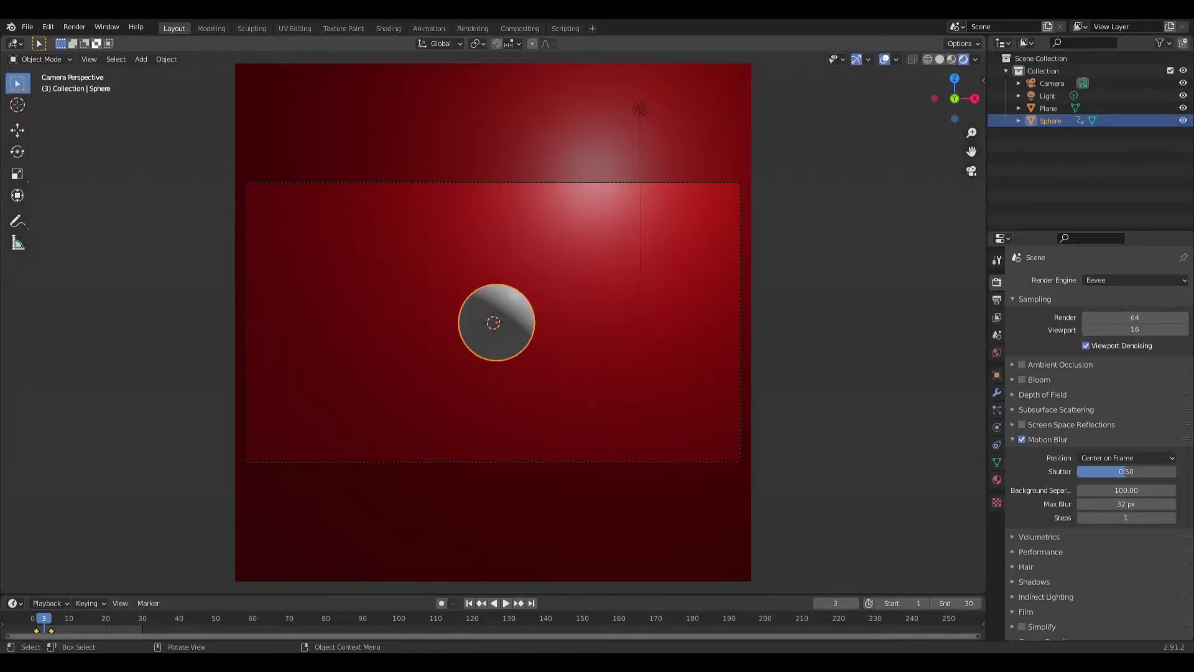
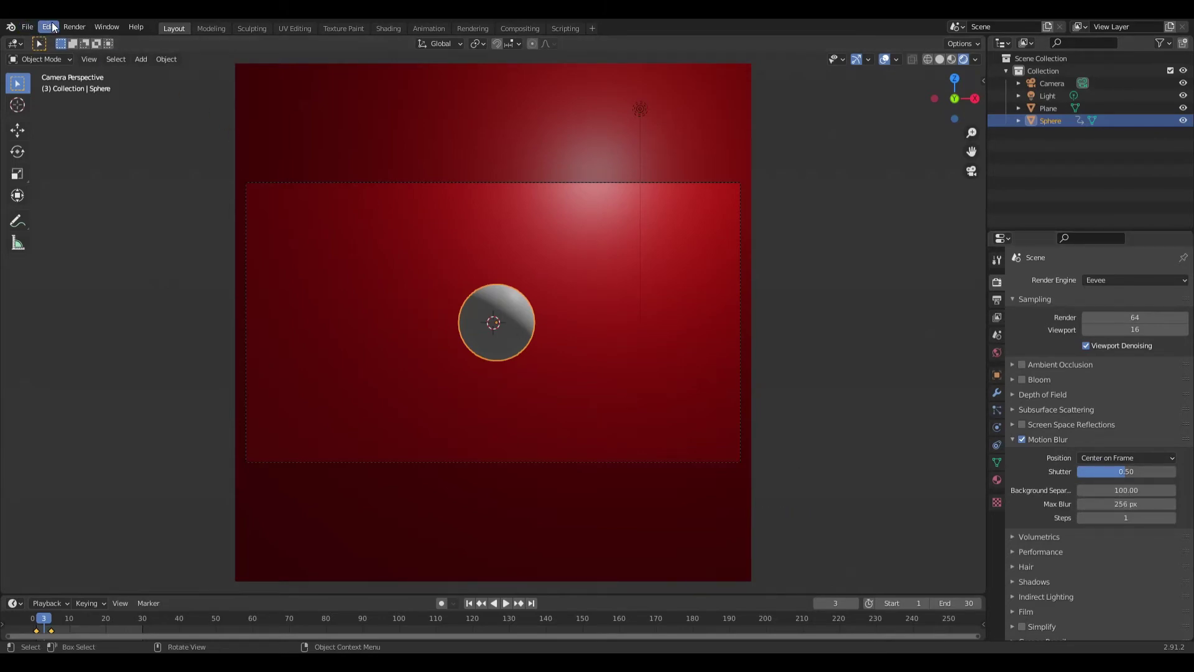
click(75, 29)
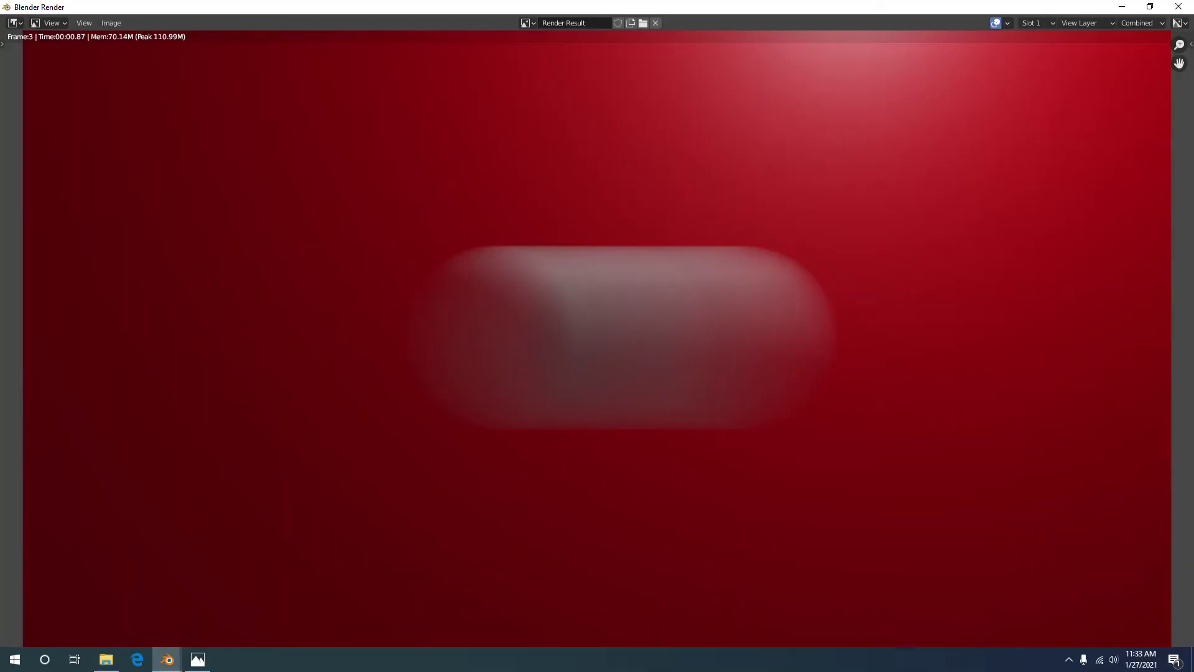
click(342, 244)
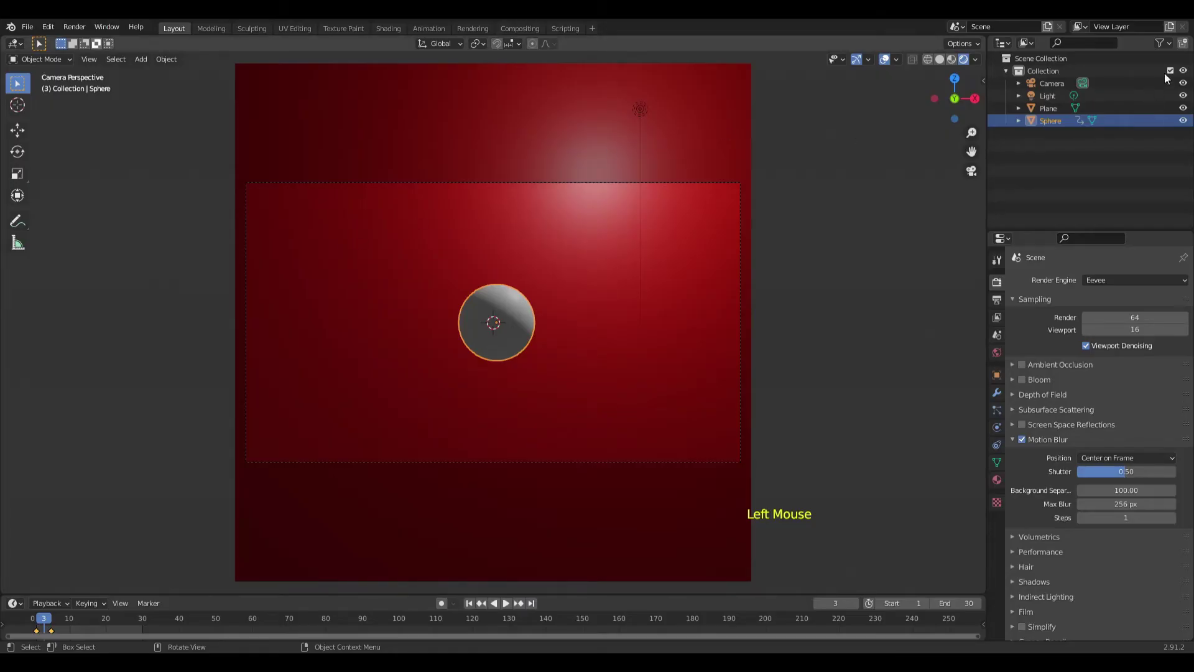
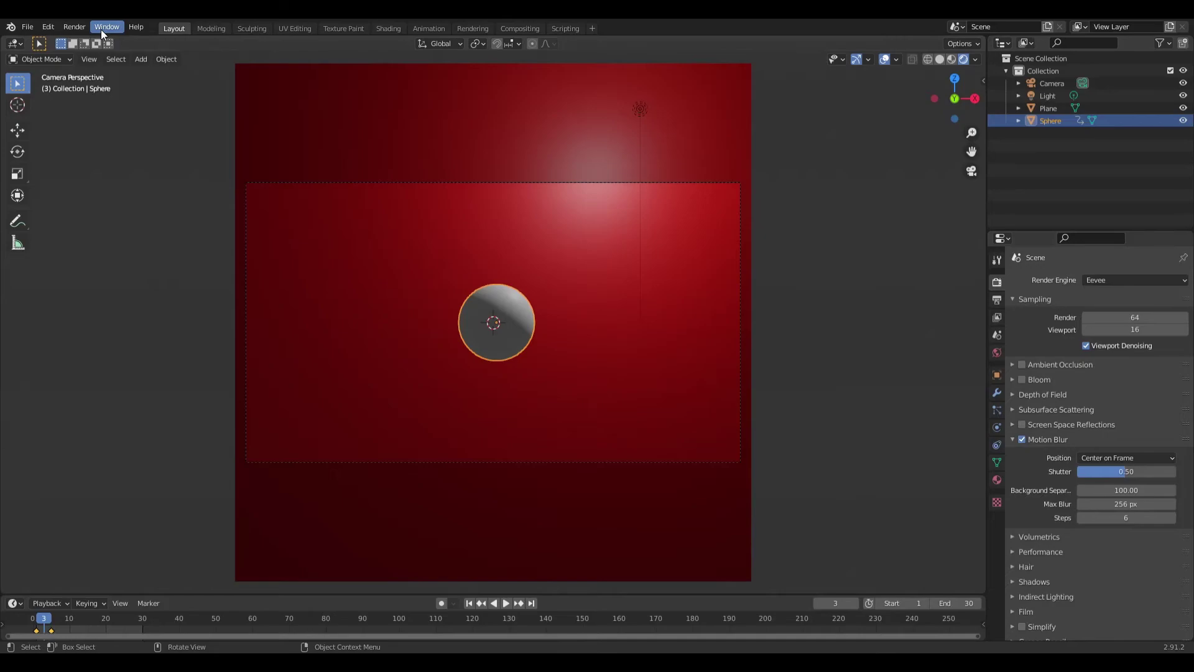
click(81, 27)
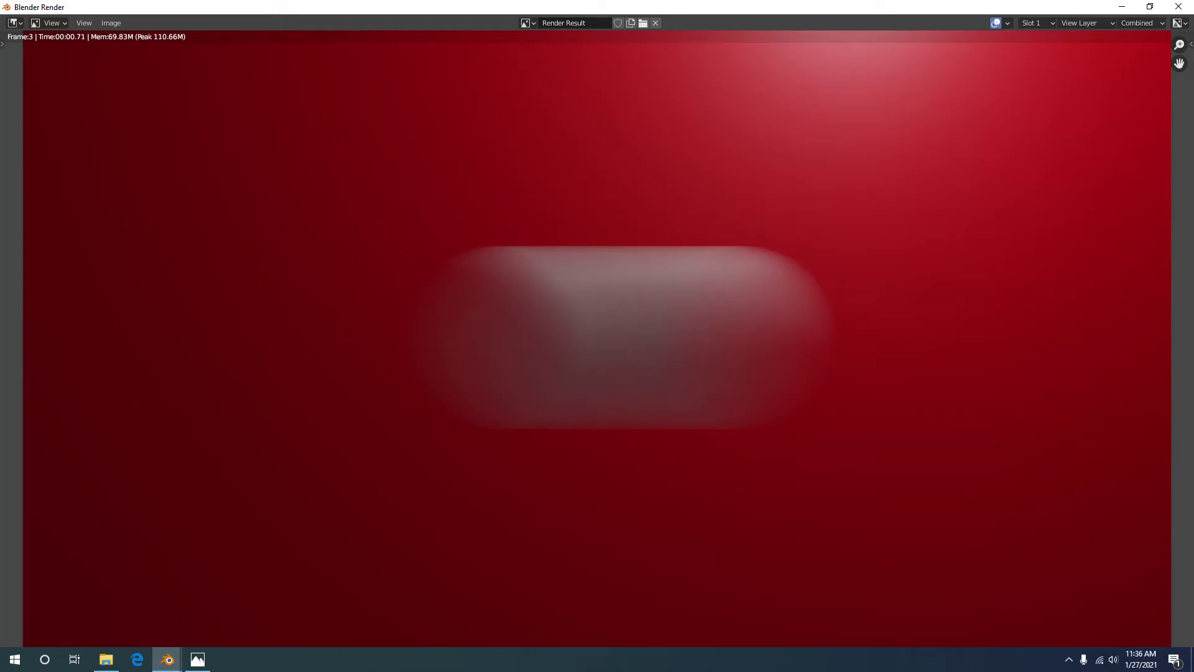
click(281, 171)
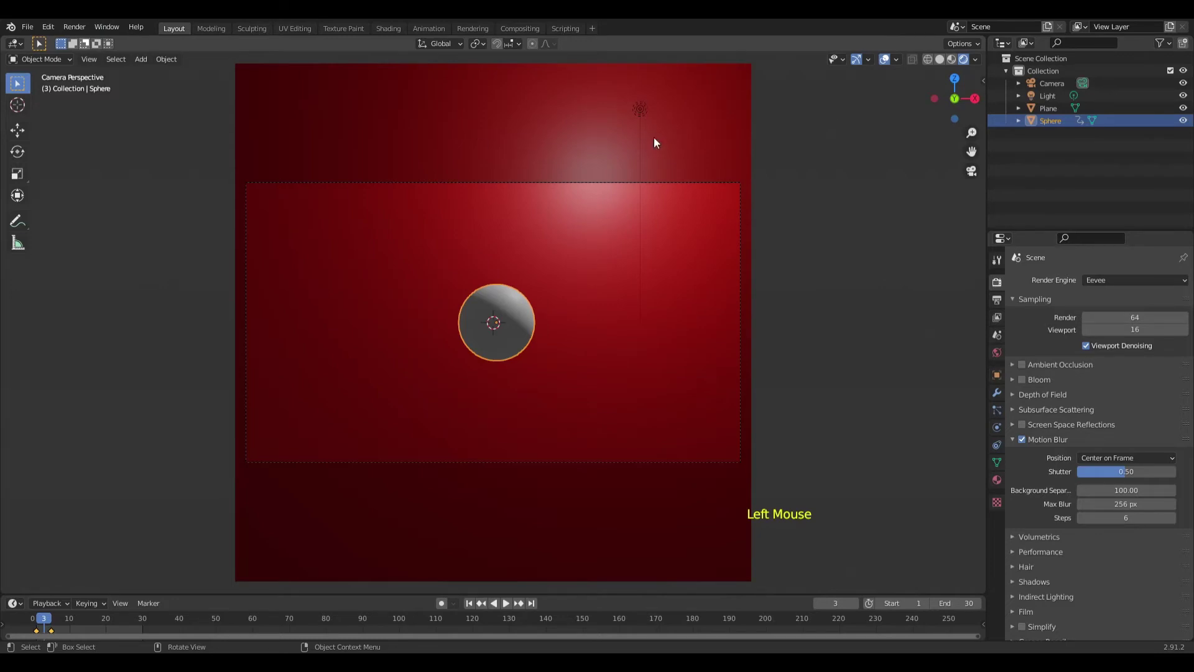
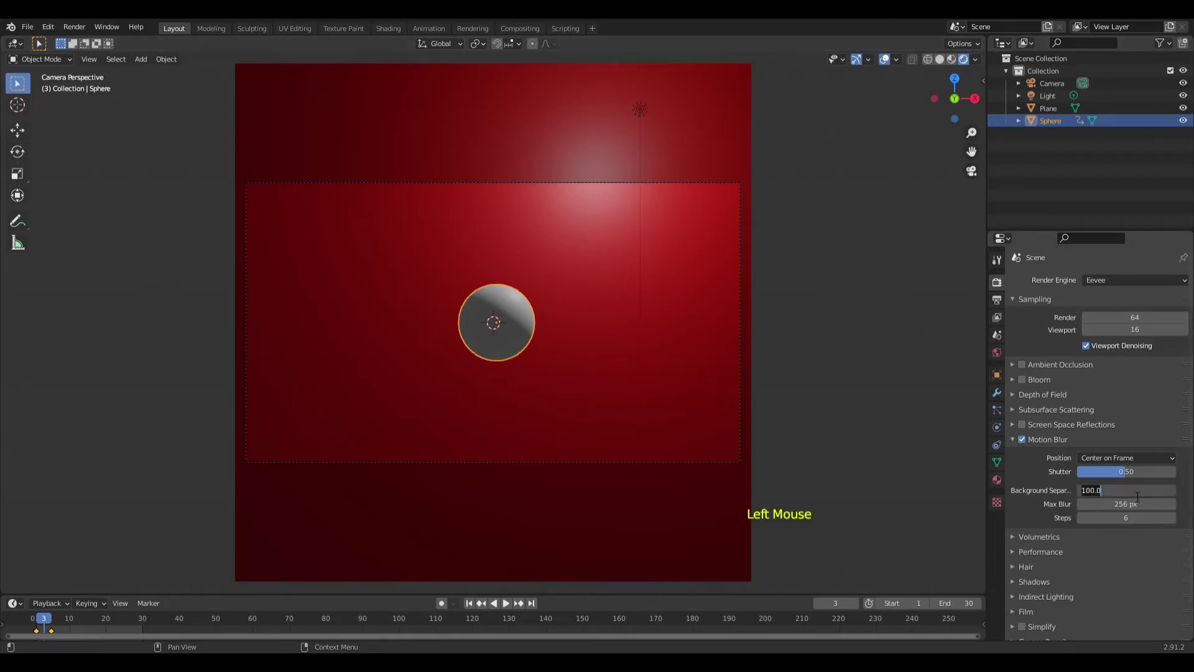
click(84, 30)
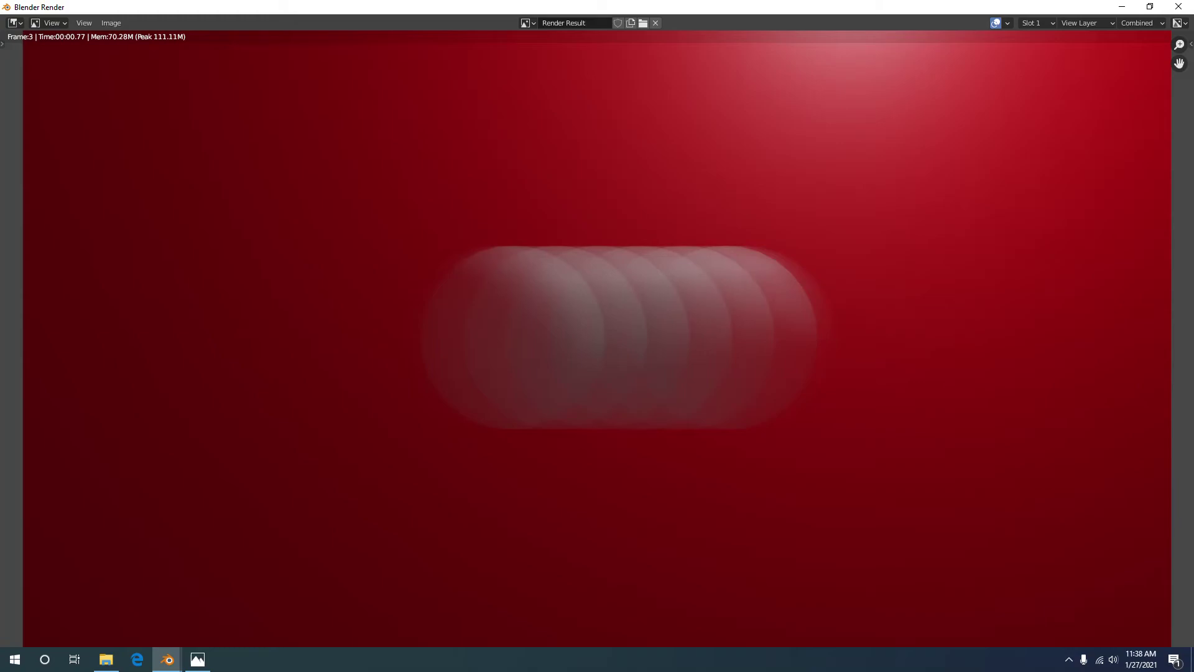
click(386, 166)
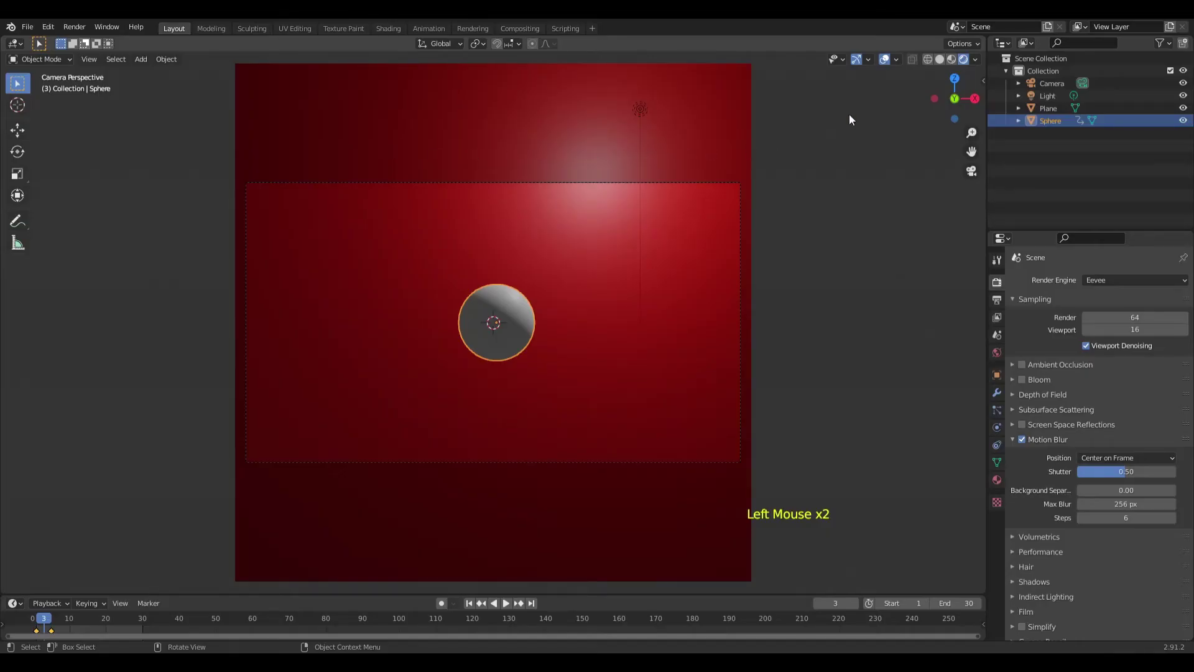
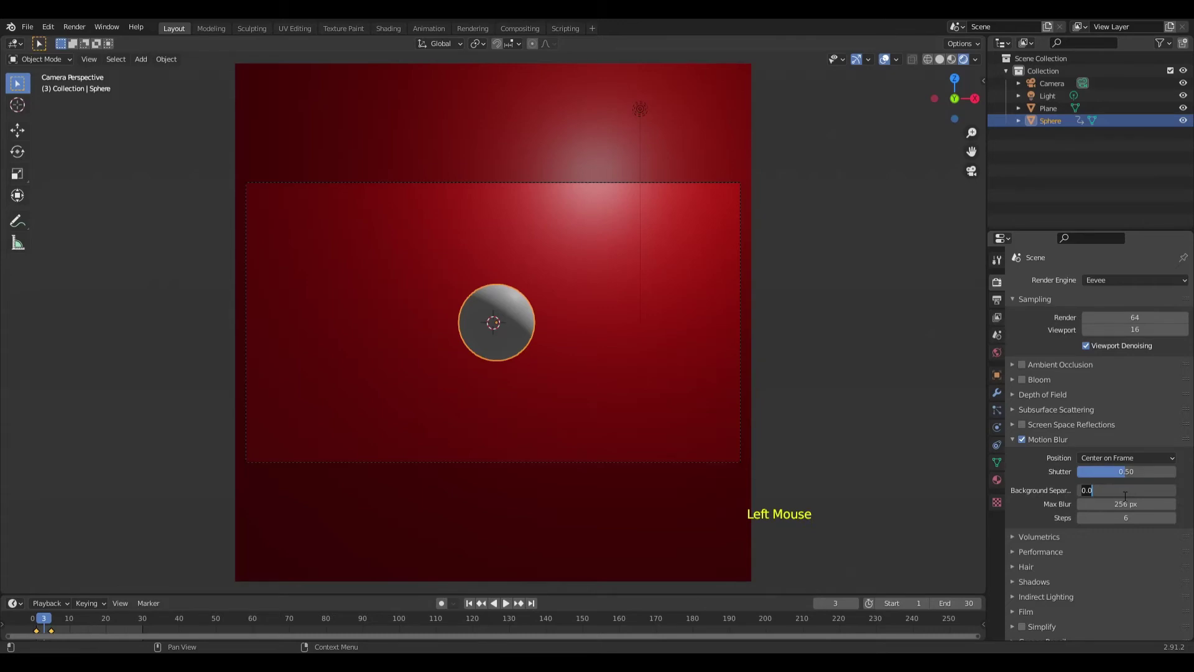
key(KP_0)
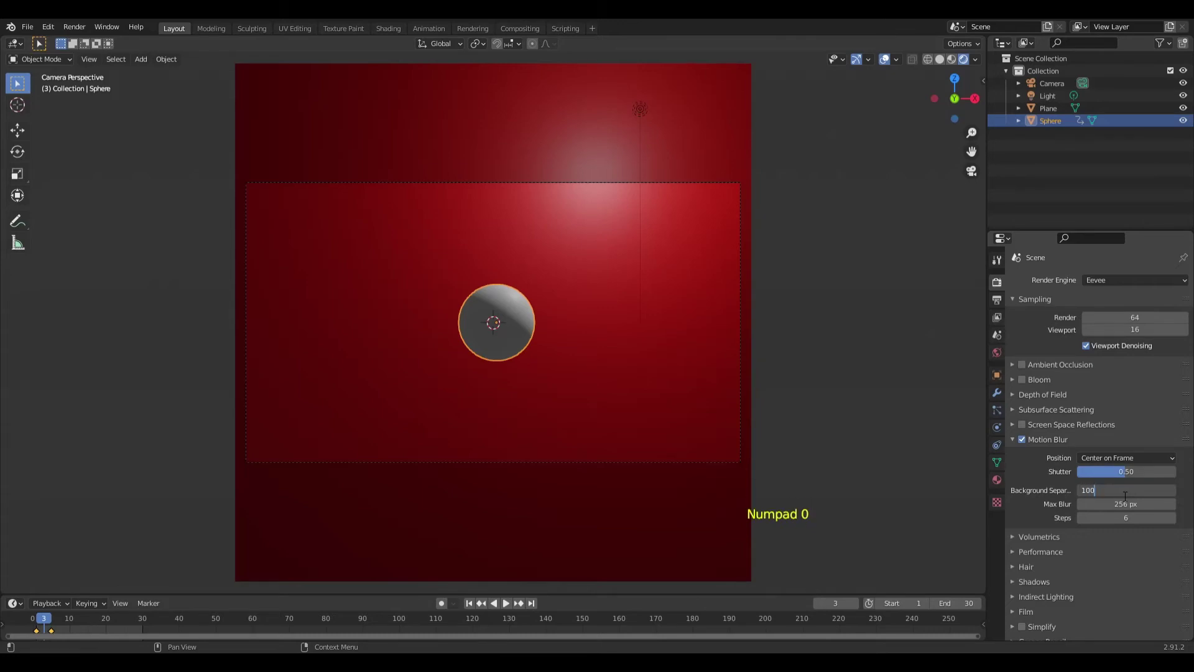
click(88, 31)
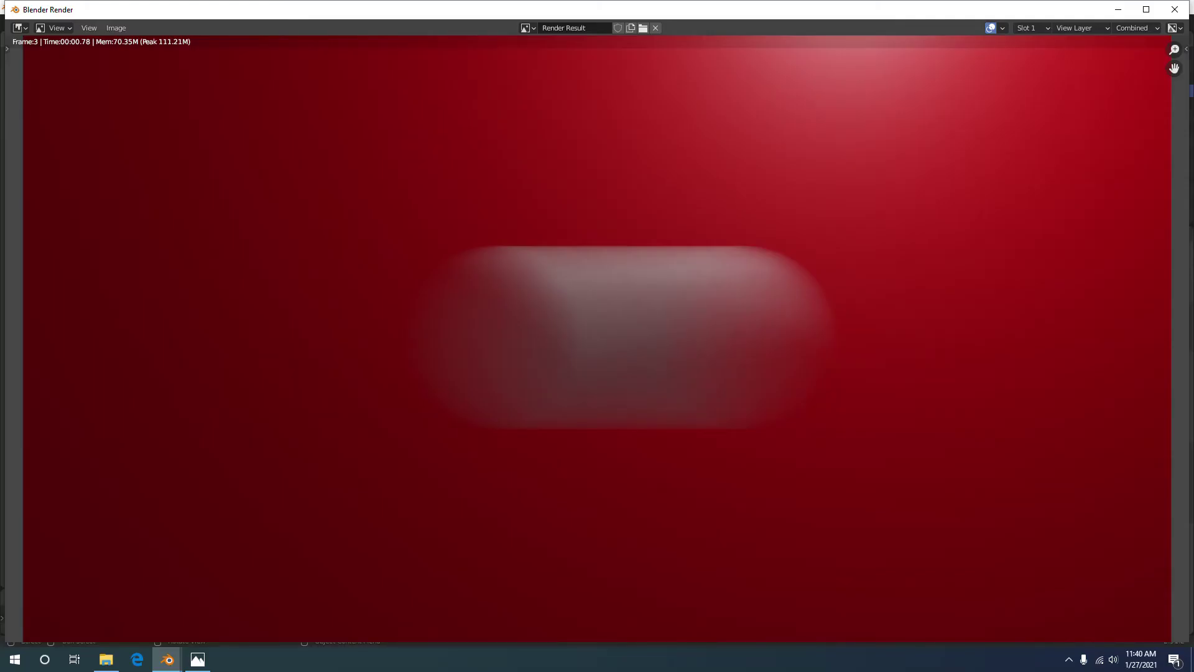
click(97, 42)
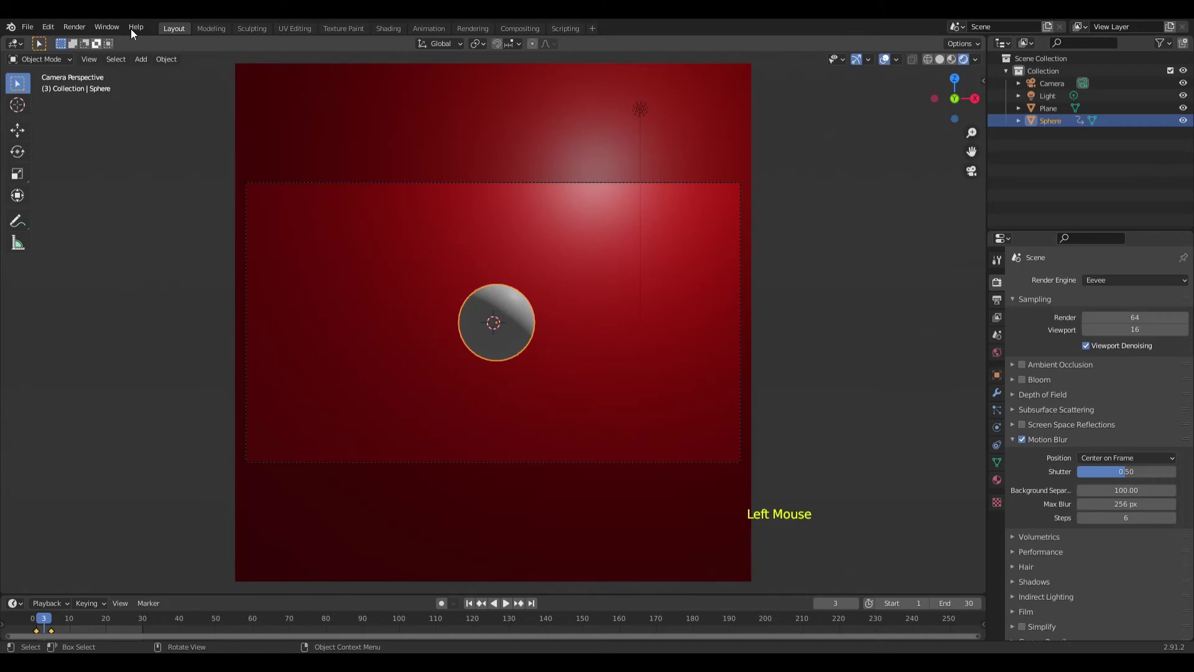
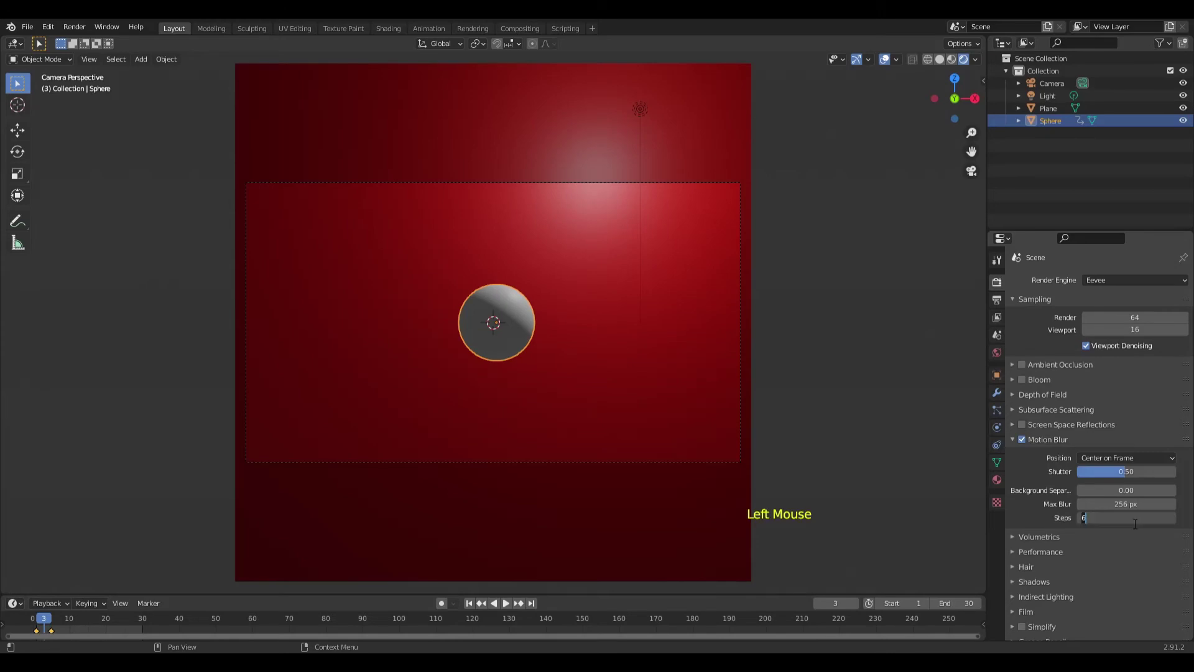
- Set Background Separation to 0.00 and Shutter to 1.00, then render the ghosted sphere trail
click(1129, 472)
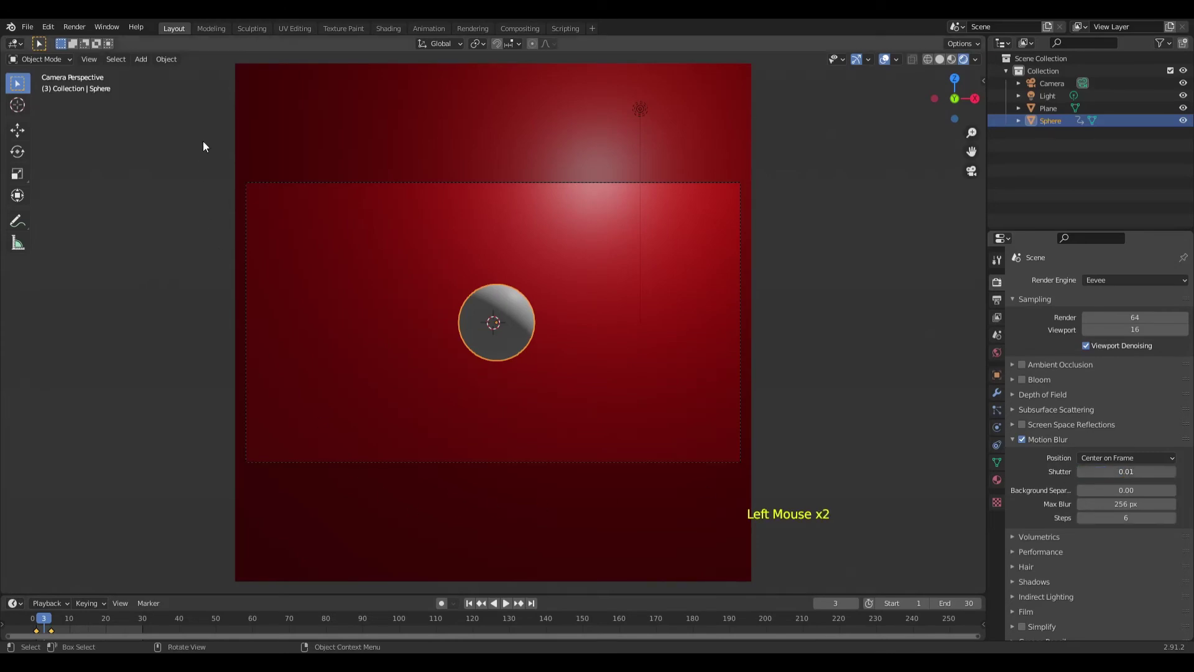
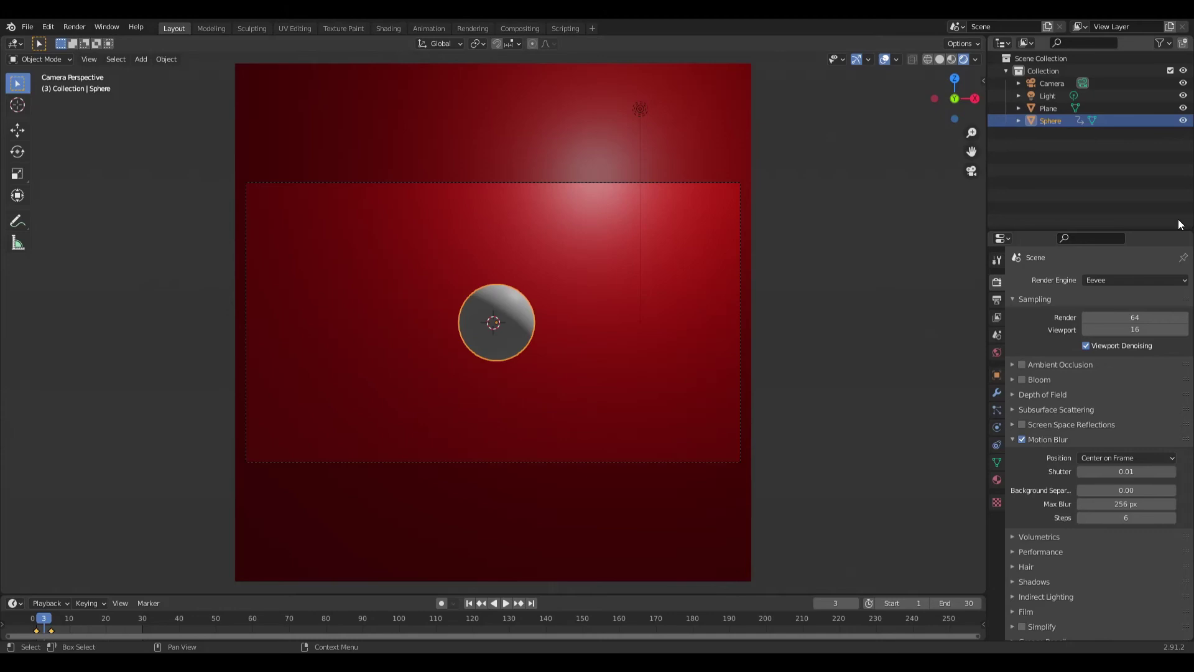
click(1121, 474)
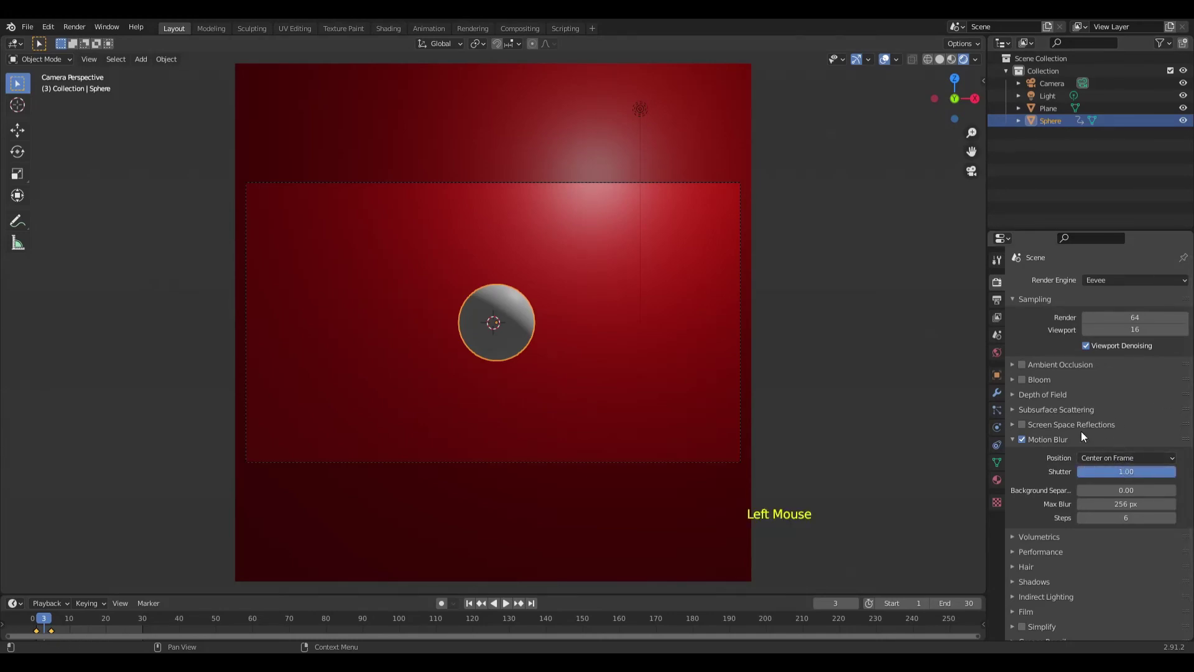
click(78, 30)
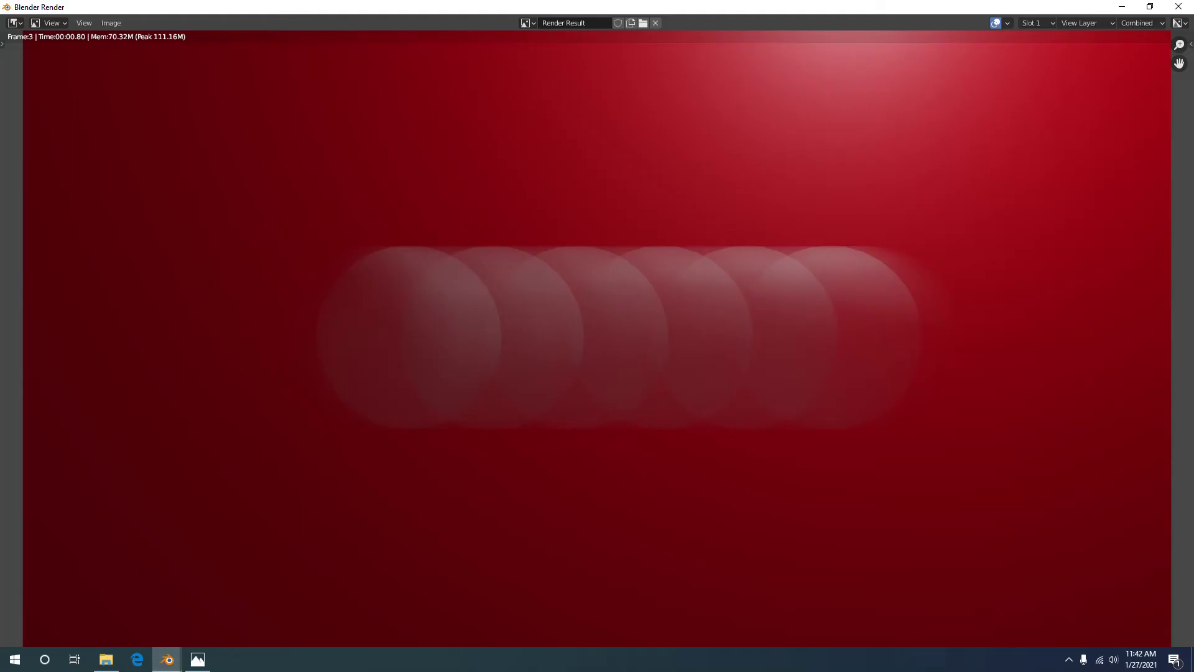
click(87, 49)
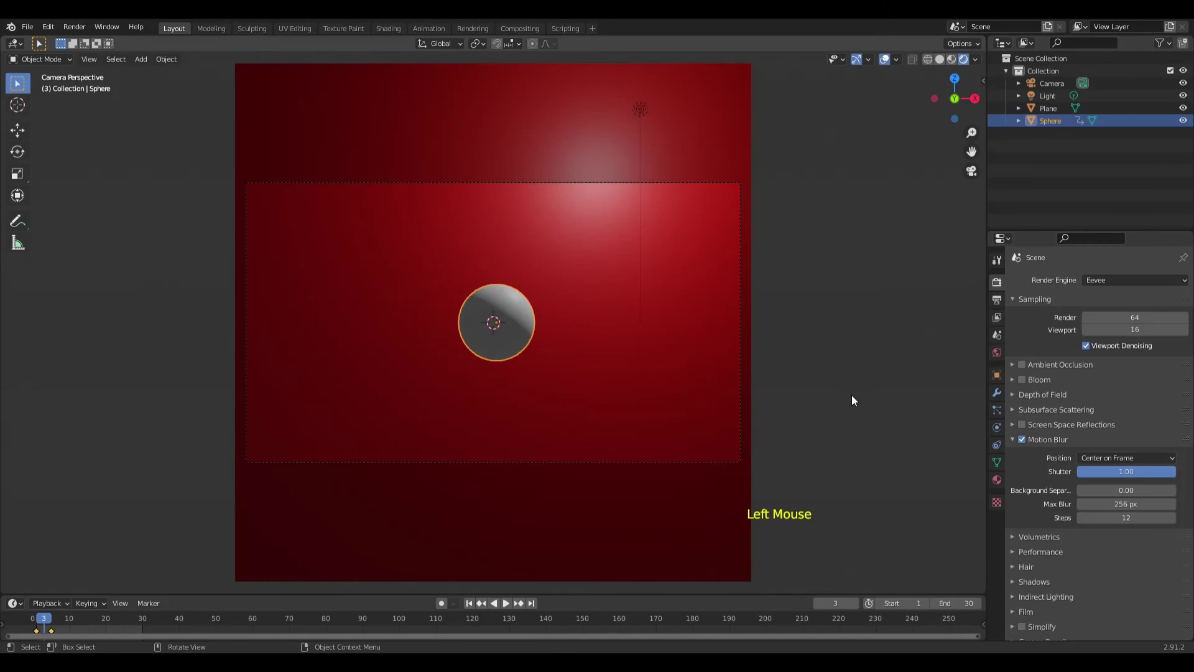
- Render the frame with Steps 12 to see the long smooth streak, then close the result
double_click(81, 37)
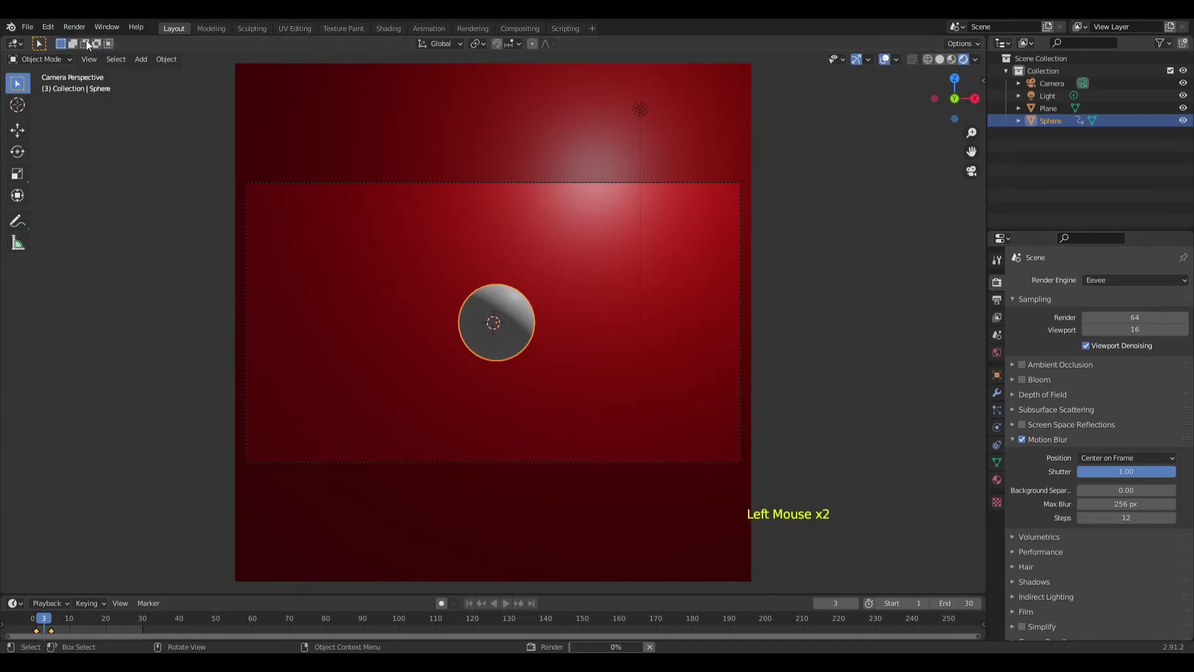
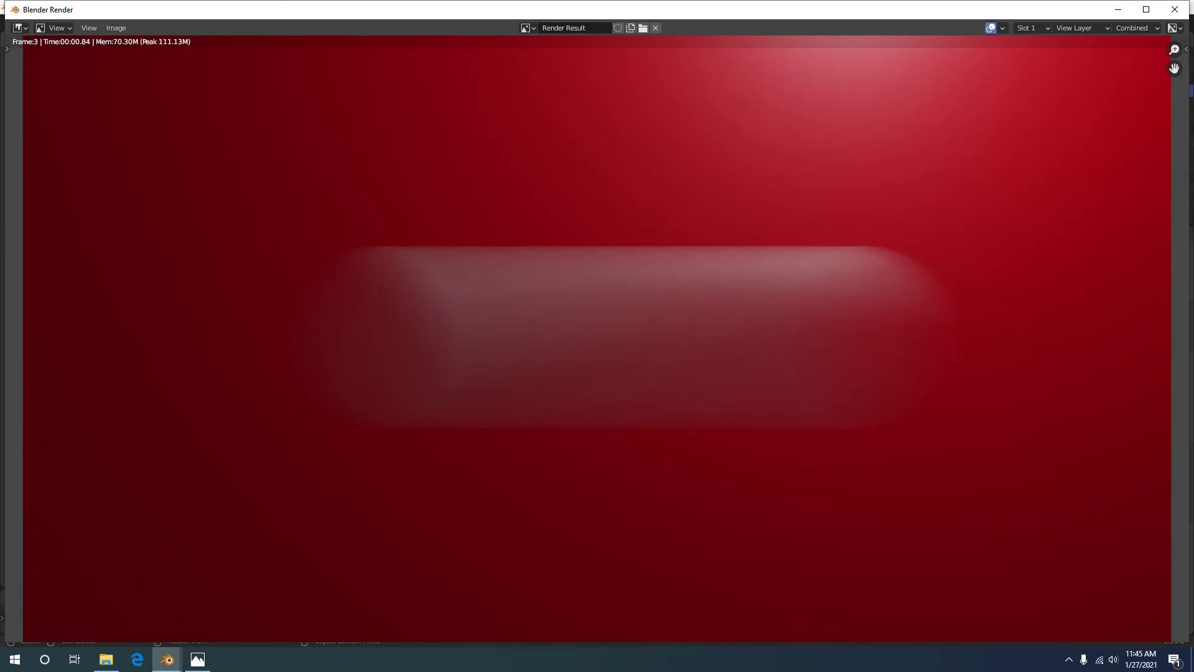
click(195, 185)
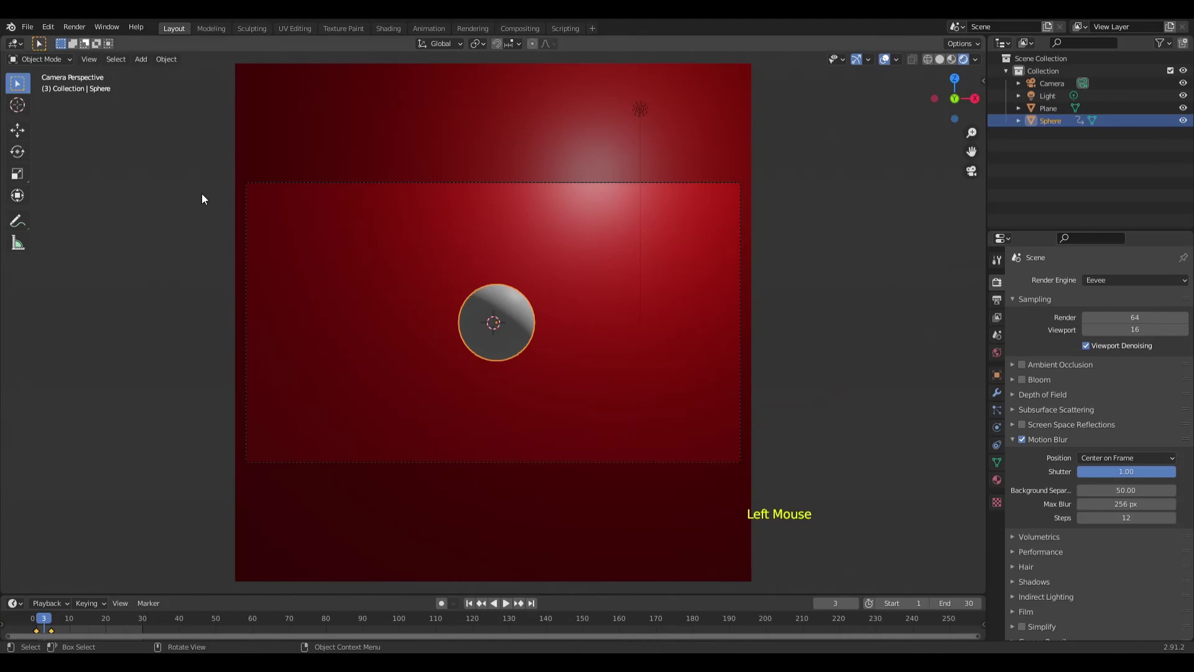
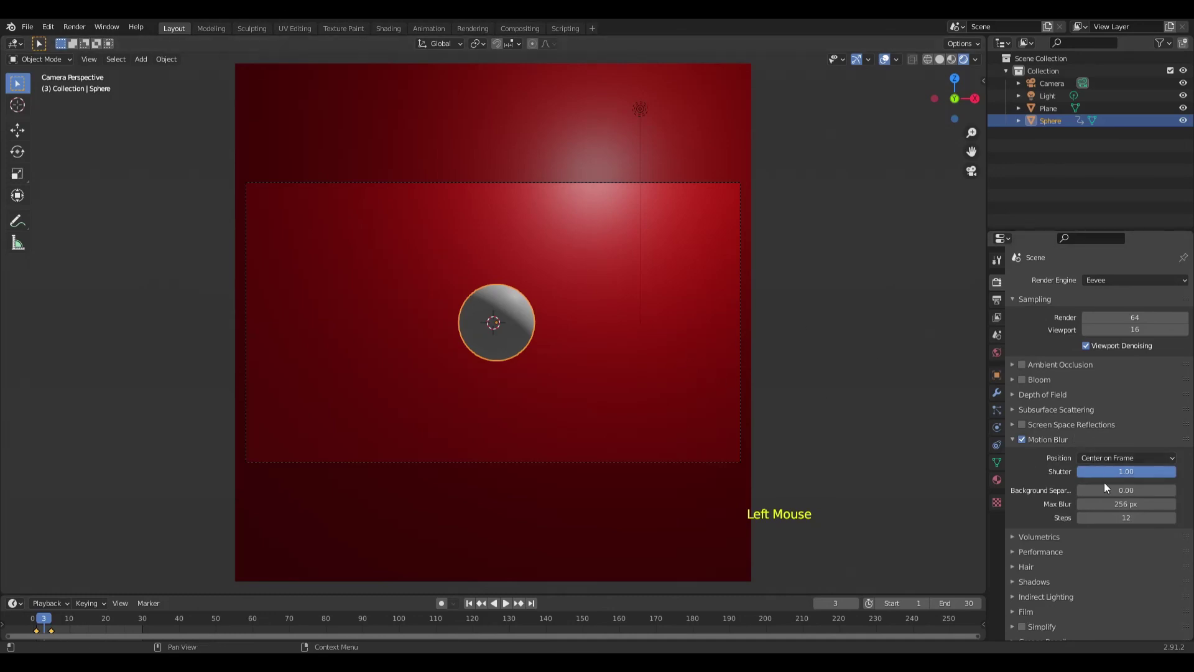
- With Background Separation back at 0.00, open the Render menu for another frame render
click(76, 30)
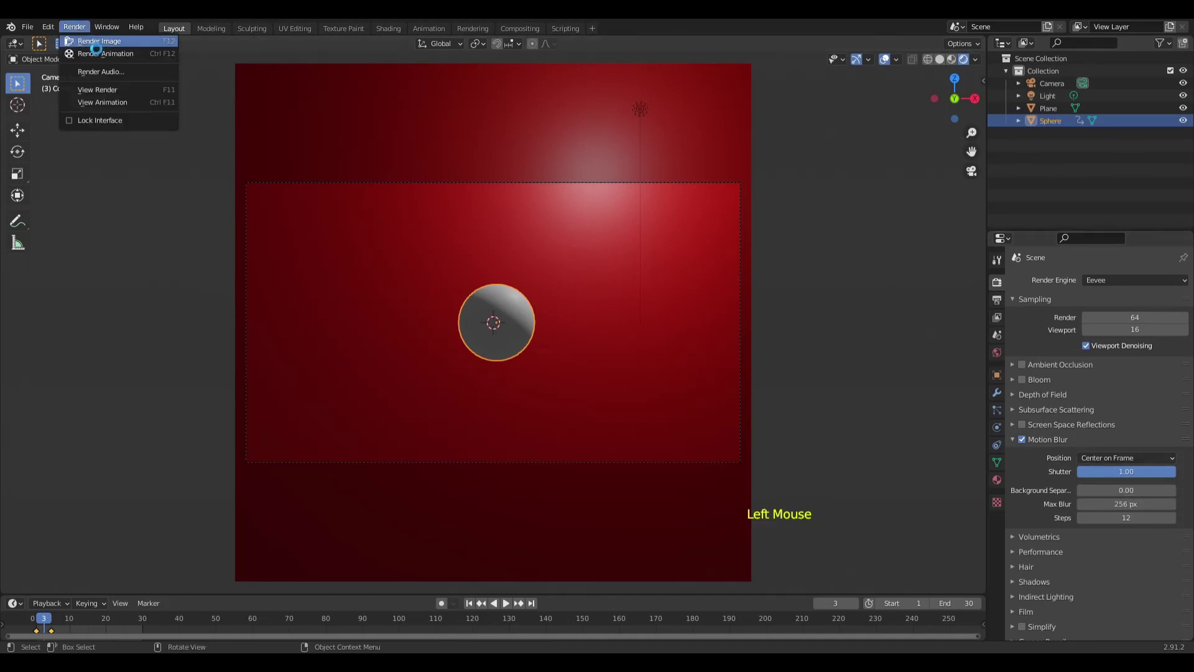